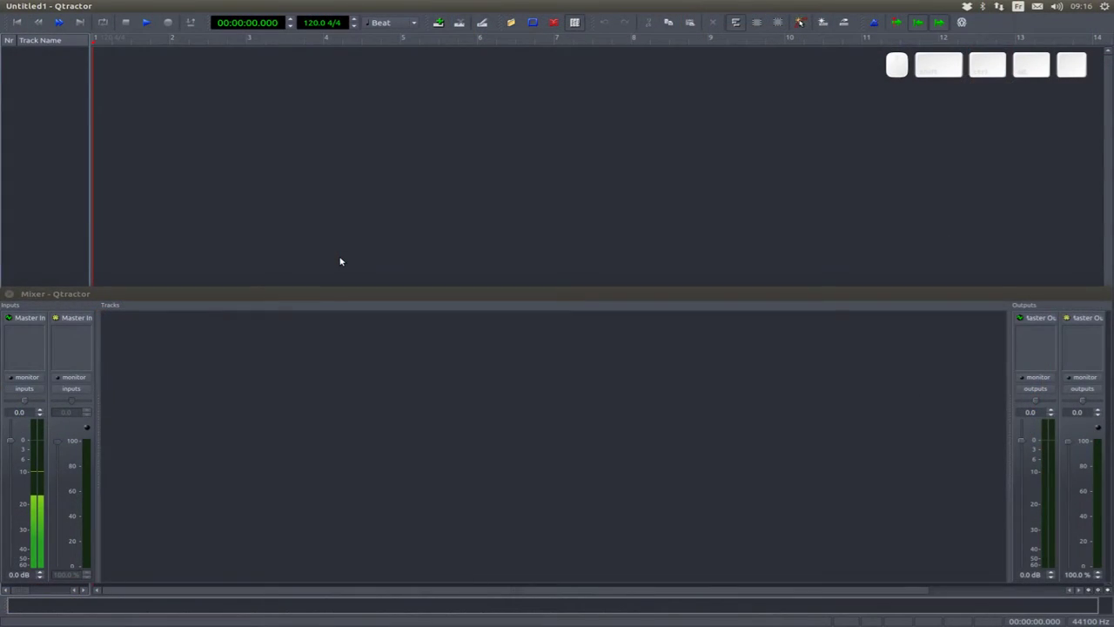
- Inspect the track-list context menu, dismiss it, and hide the Mixer window with F9
{"action": "key", "text": "F9"}
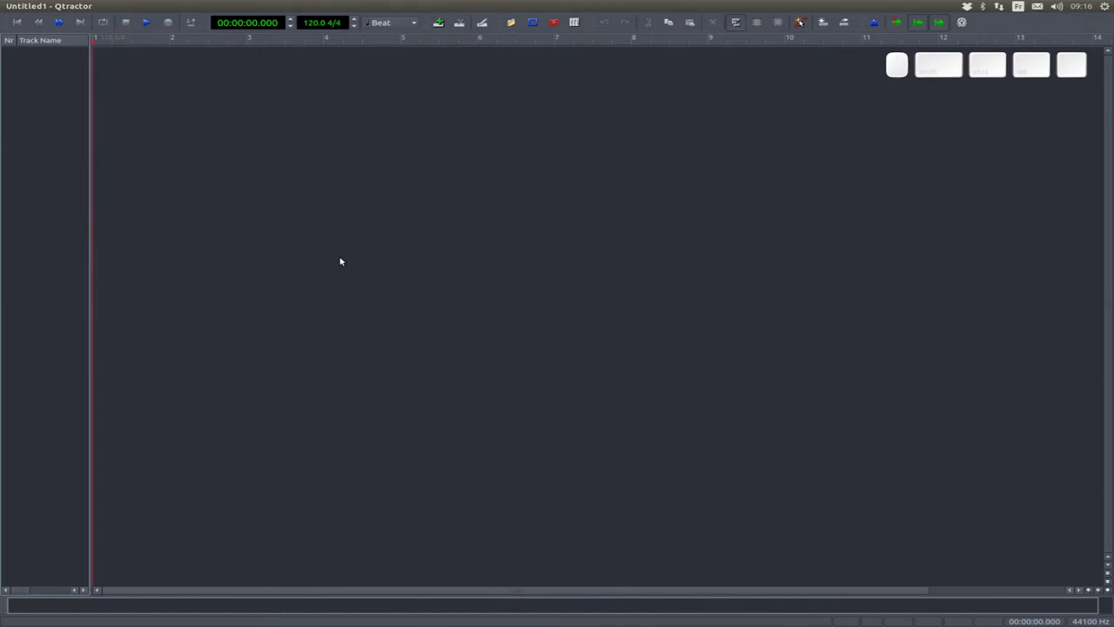
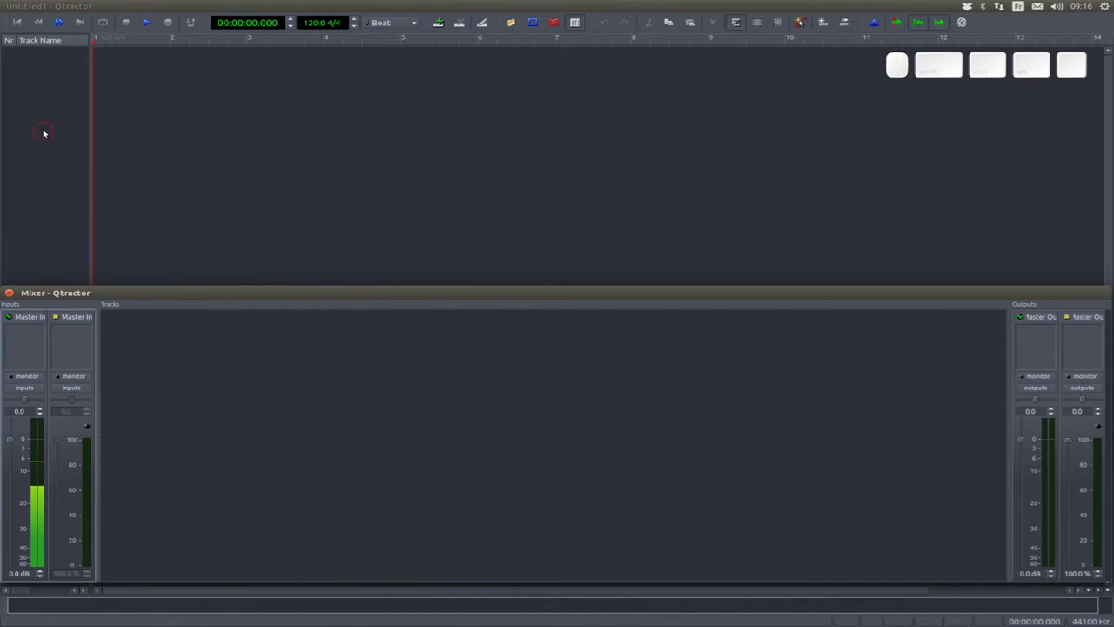
{"action": "right_click", "coordinate": [43, 134]}
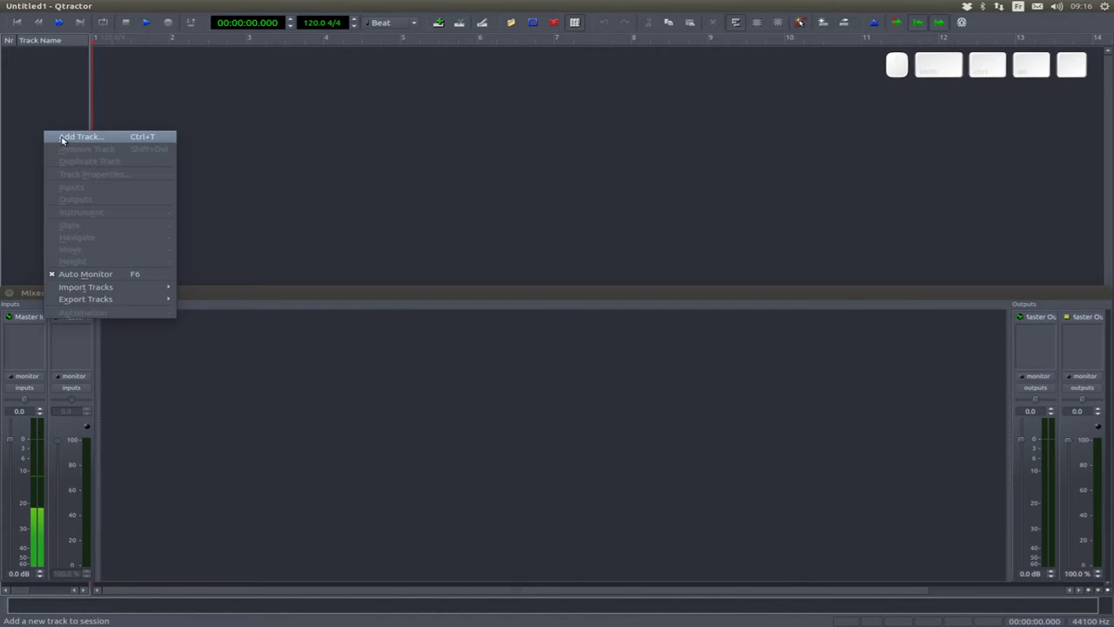
{"action": "left_click", "coordinate": [64, 95]}
{"action": "left_click", "coordinate": [135, 327]}
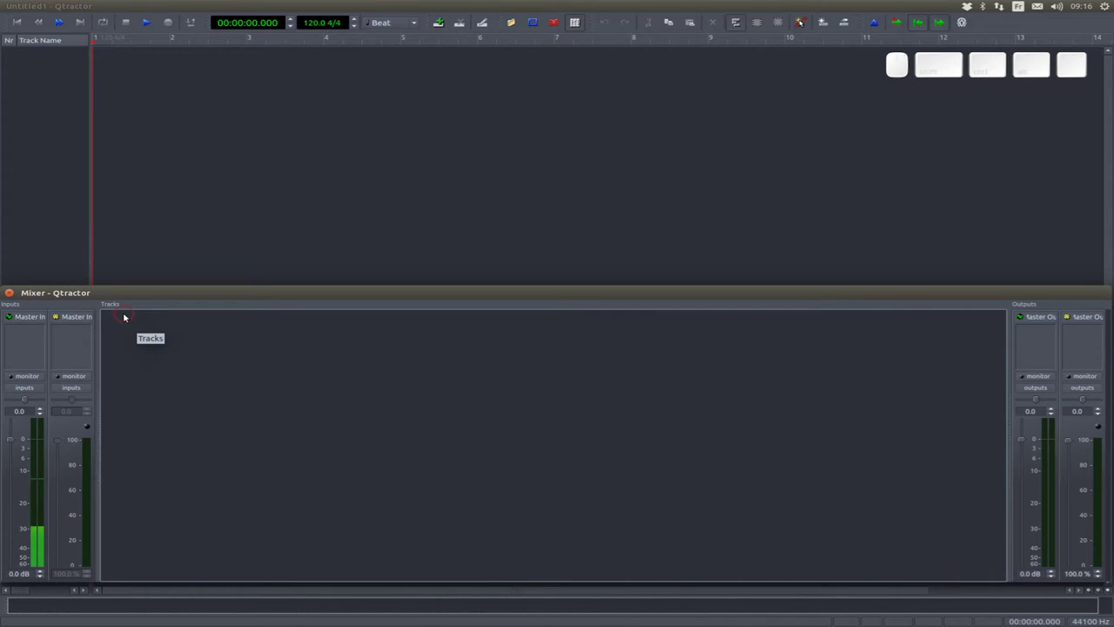
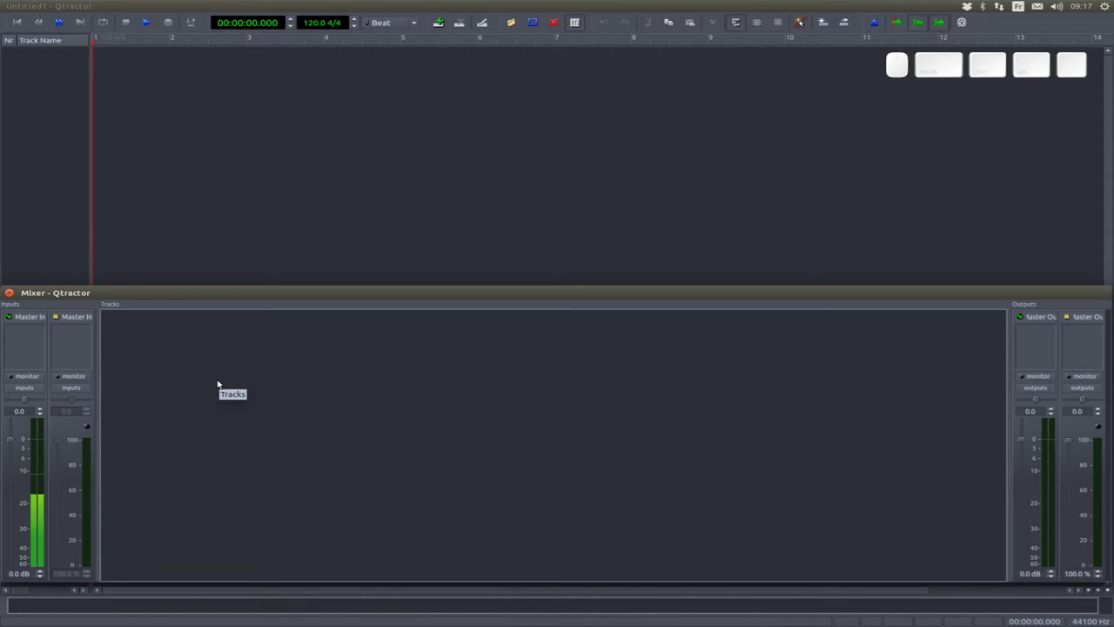
{"action": "key", "text": "F9"}
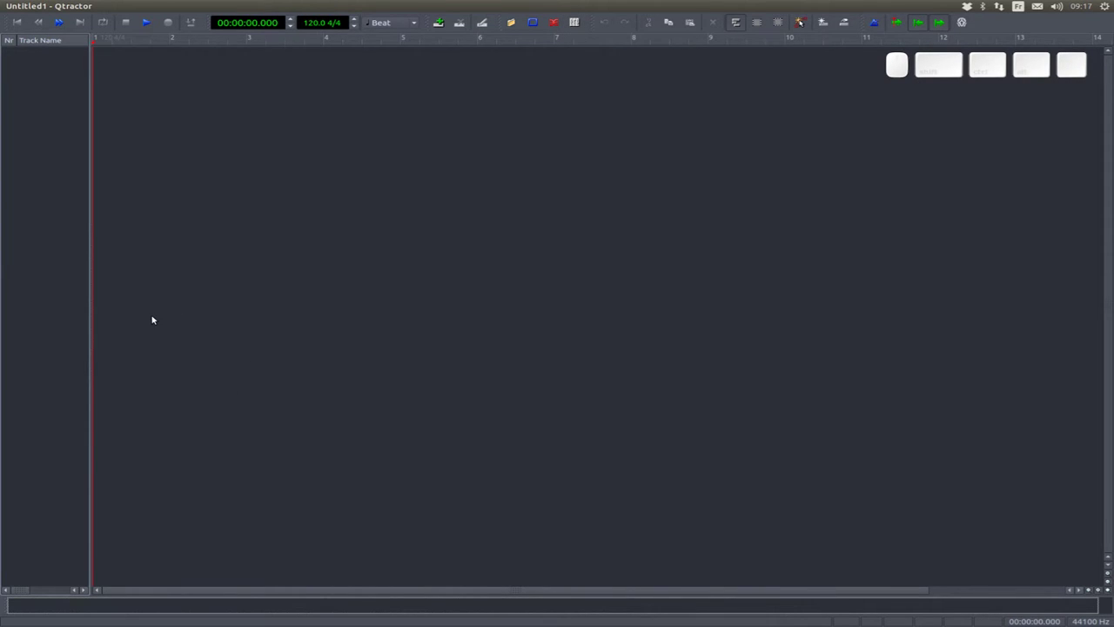
- Create a new empty session (Untitled2) with Ctrl+N
{"action": "key", "text": "ctrl+n"}
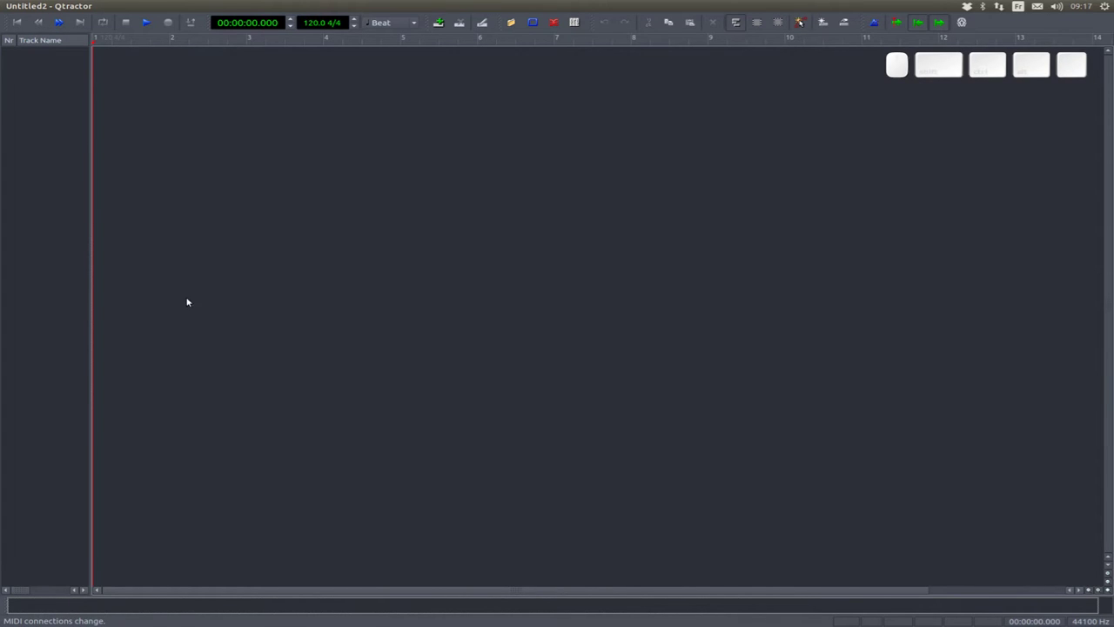
{"action": "left_click", "coordinate": [49, 63]}
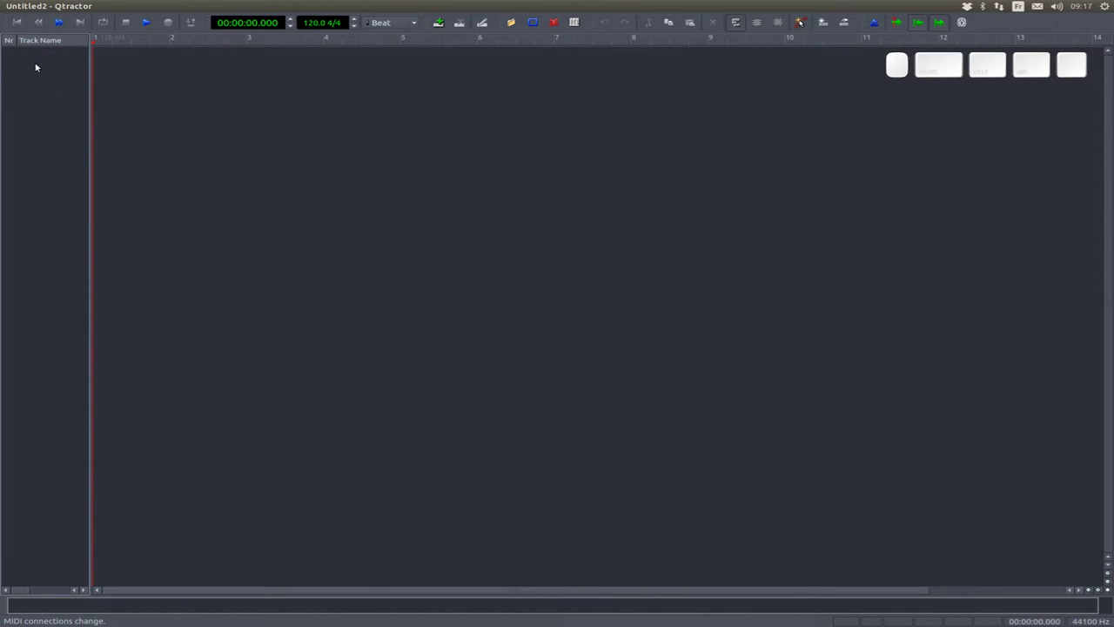
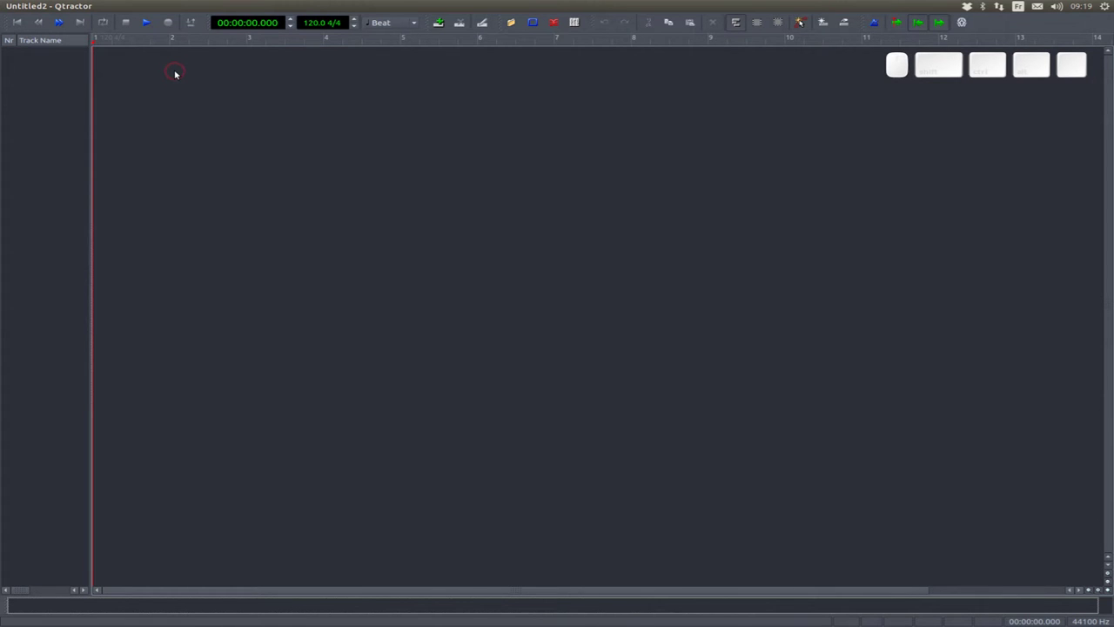
- Add a MIDI track named HH with the Drums icon
{"action": "right_click", "coordinate": [46, 75]}
{"action": "left_click", "coordinate": [60, 82]}
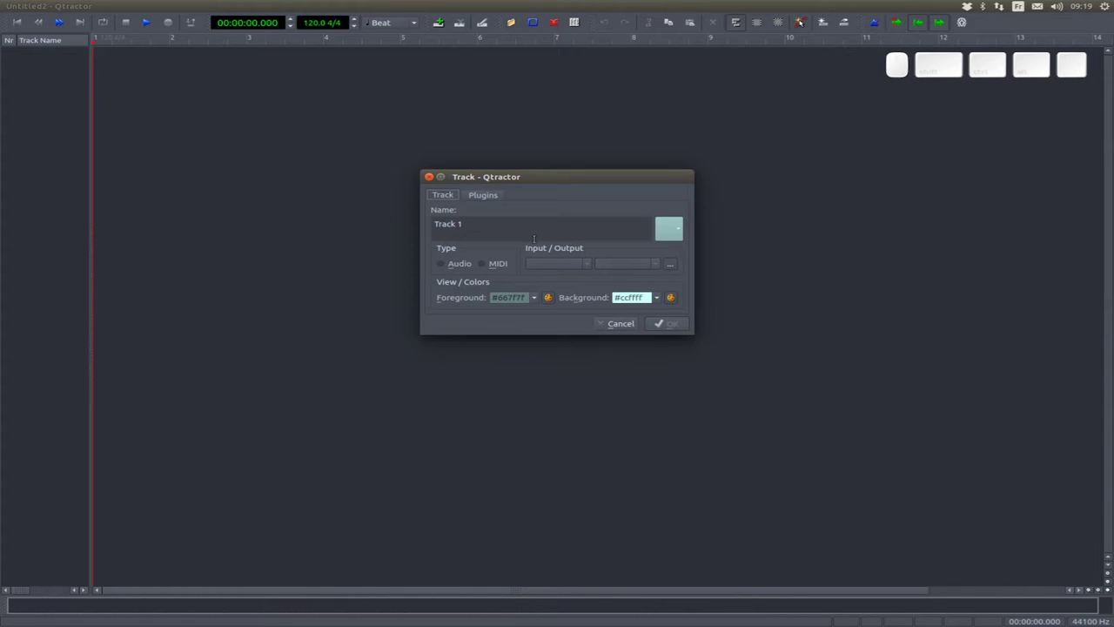
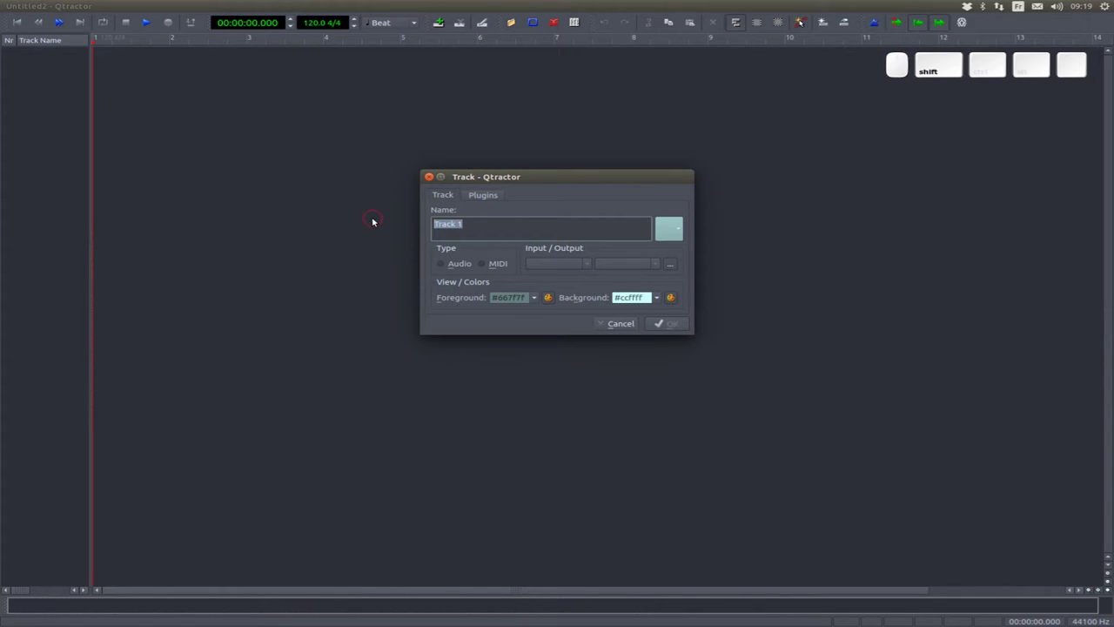
{"action": "key", "text": "shift+h"}
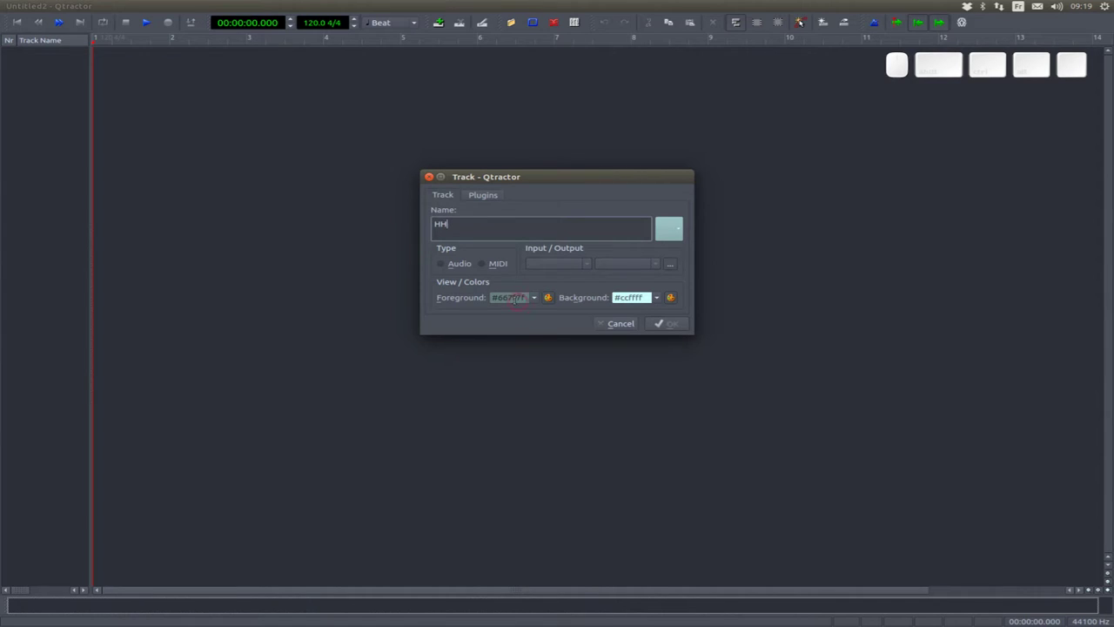
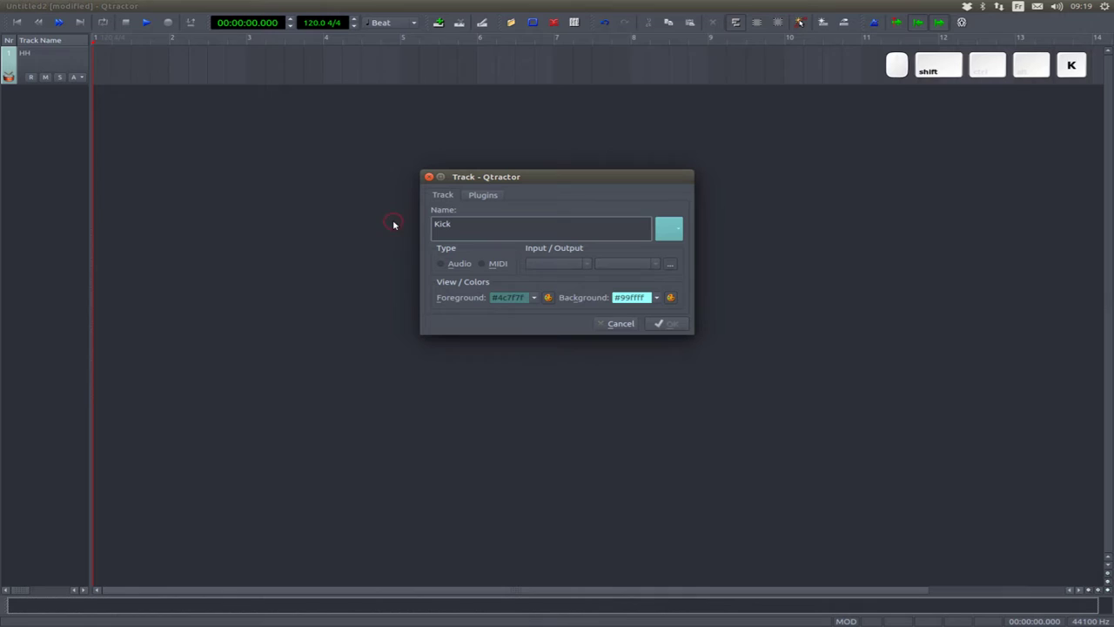
{"action": "left_click", "coordinate": [495, 269]}
{"action": "left_click", "coordinate": [682, 228]}
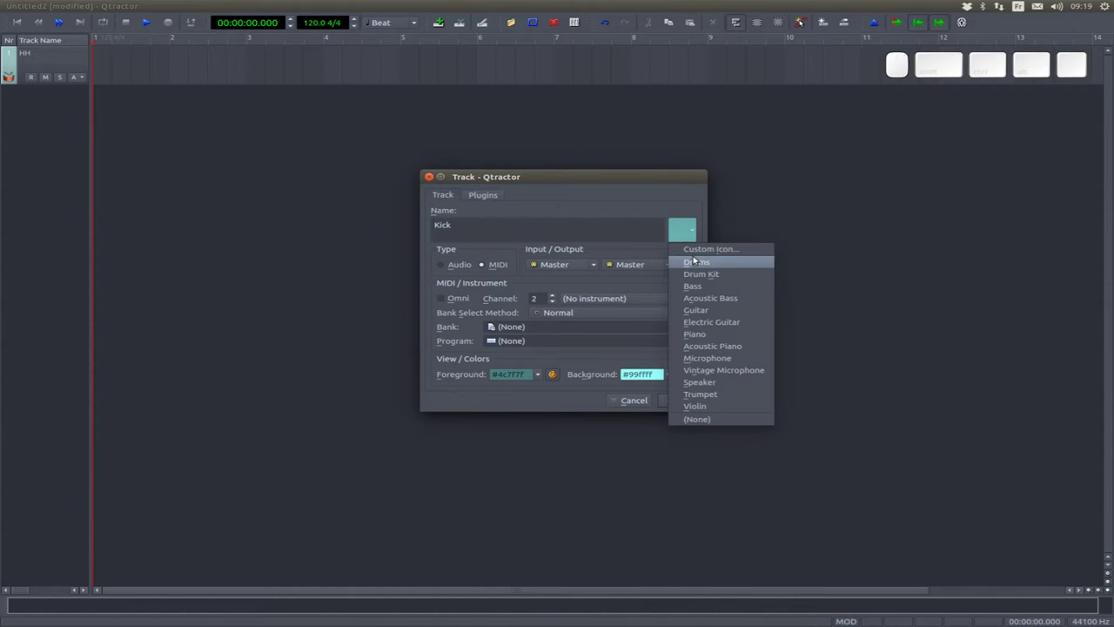
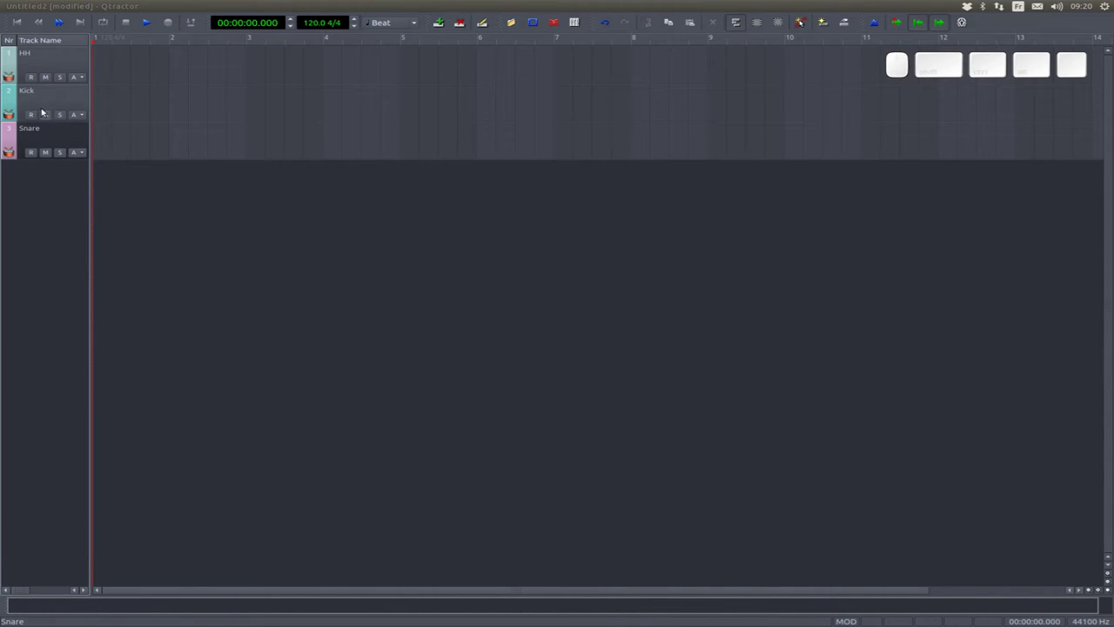
- Add the Kick and Snare MIDI drum tracks, then show the Mixer
{"action": "left_click", "coordinate": [43, 107]}
{"action": "left_click", "coordinate": [47, 61]}
{"action": "left_click", "coordinate": [54, 100]}
{"action": "left_click", "coordinate": [54, 142]}
{"action": "left_click", "coordinate": [47, 114]}
{"action": "left_click", "coordinate": [47, 68]}
{"action": "left_click", "coordinate": [52, 105]}
{"action": "key", "text": "F9"}
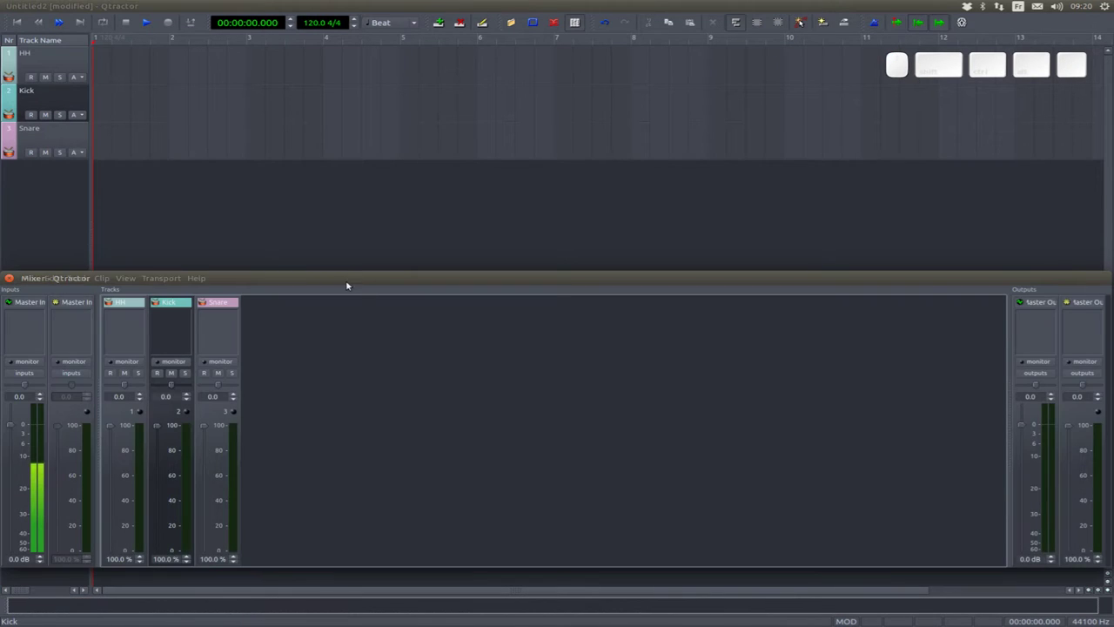
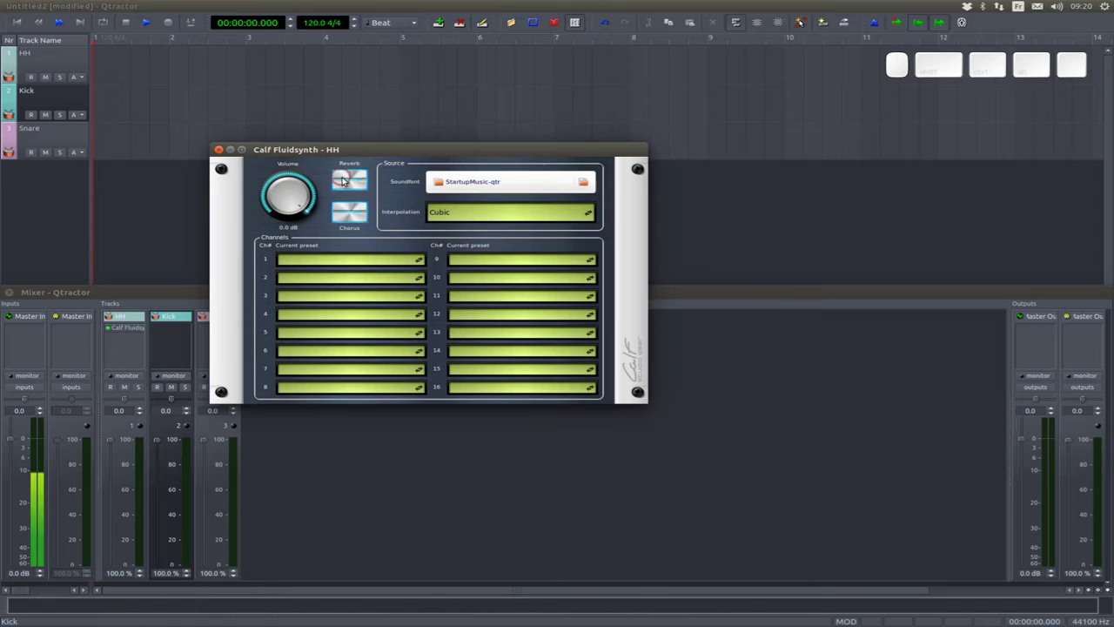
- Insert Calf Fluidsynth on the HH strip and adjust its built-in reverb toggle
{"action": "left_click", "coordinate": [354, 183]}
{"action": "left_click", "coordinate": [354, 222]}
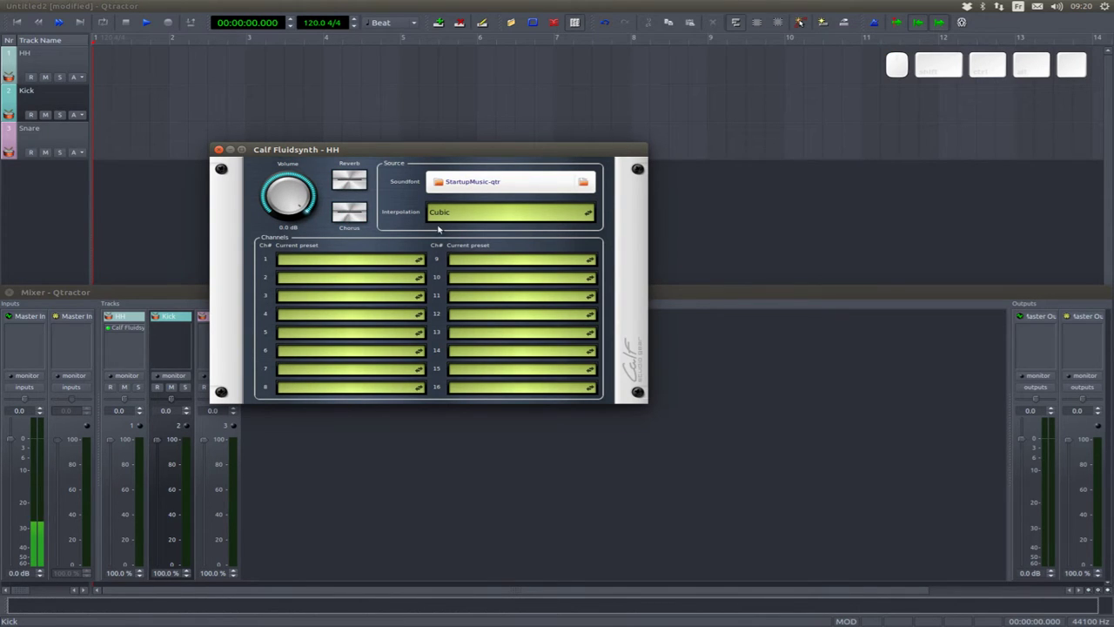
- Browse the soundfont chooser to /usr/share/sounds/sf2 for the HH synth
{"action": "left_click", "coordinate": [512, 183]}
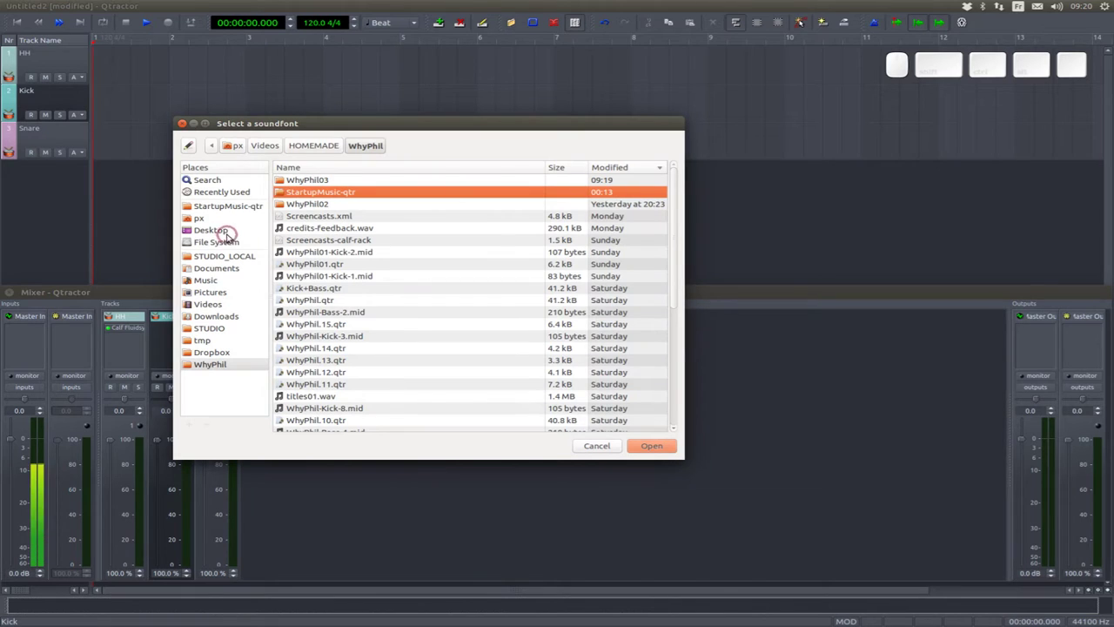
{"action": "left_click", "coordinate": [226, 246]}
{"action": "left_click", "coordinate": [355, 268]}
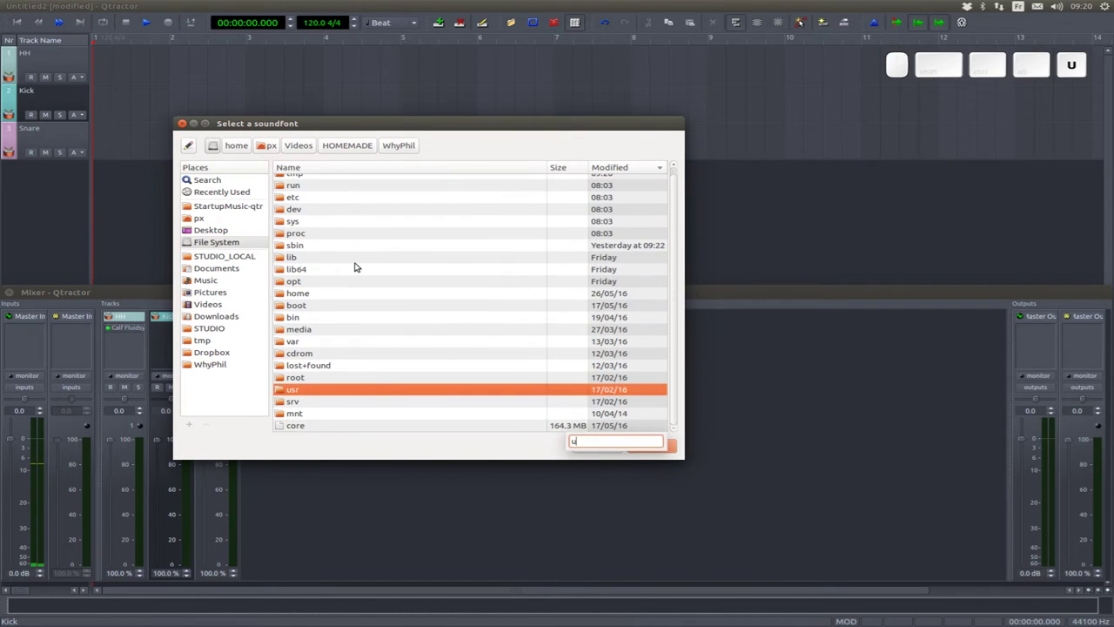
{"action": "key", "text": "Return"}
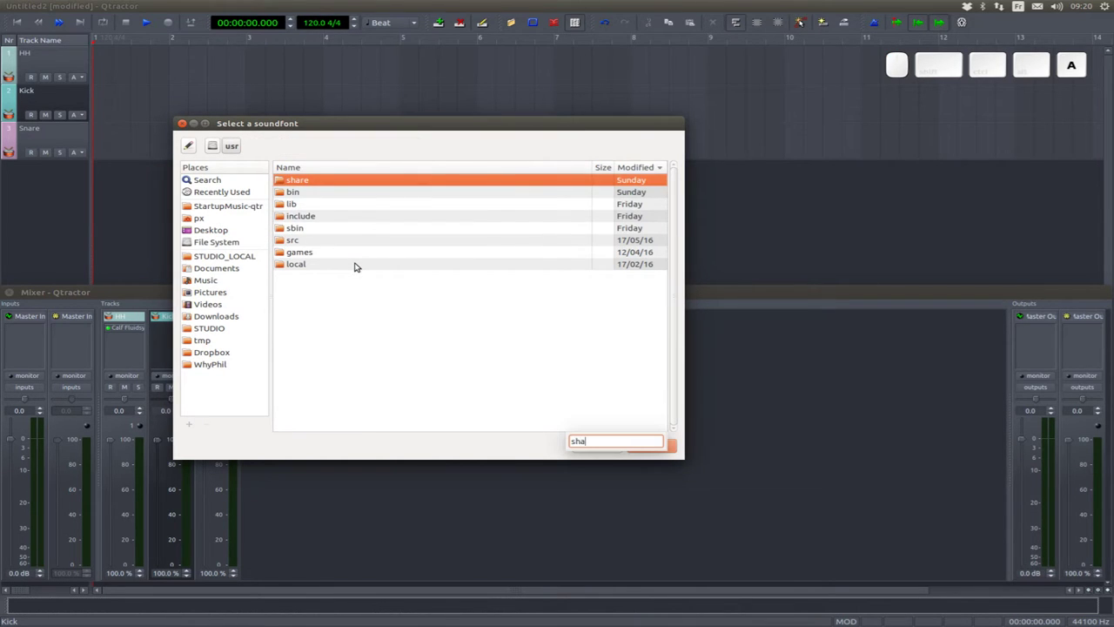
{"action": "key", "text": "Return"}
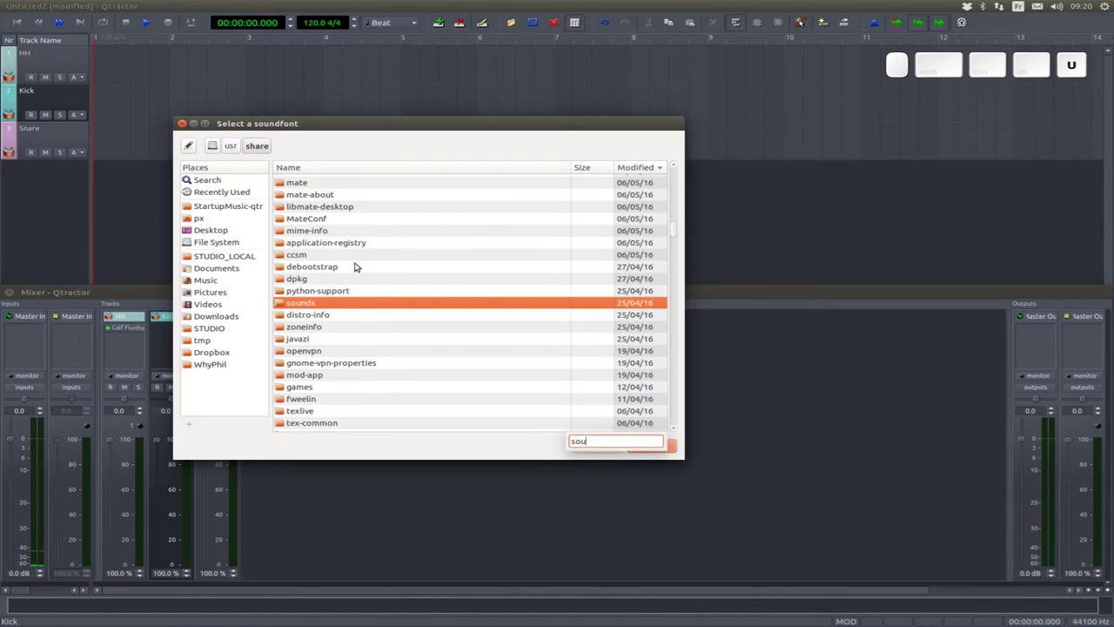
{"action": "key", "text": "Return"}
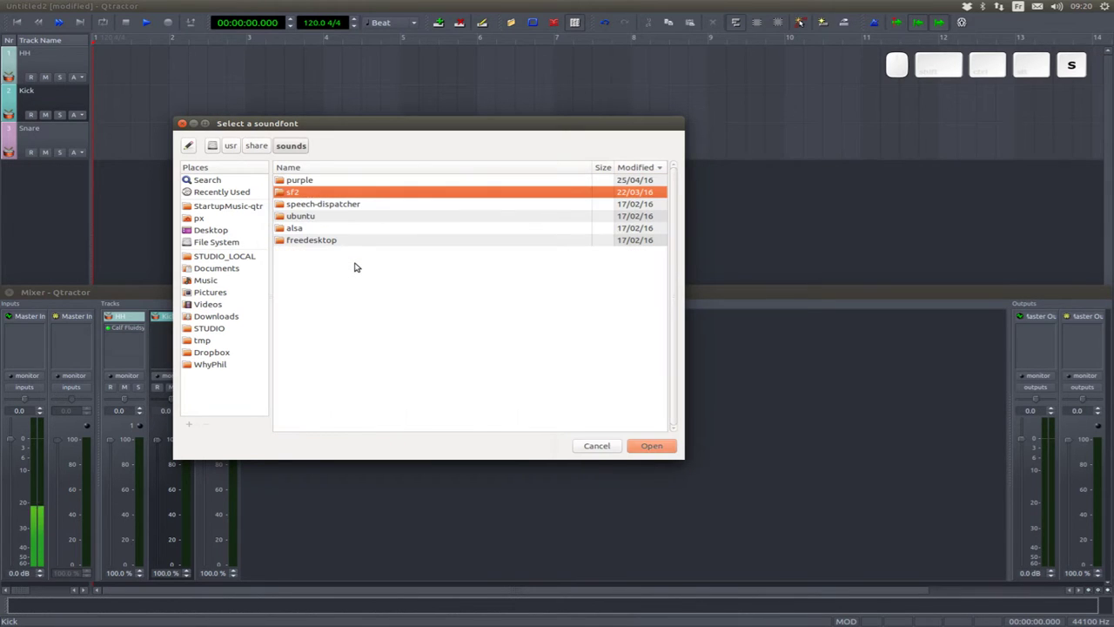
{"action": "key", "text": "f"}
{"action": "key", "text": "Return"}
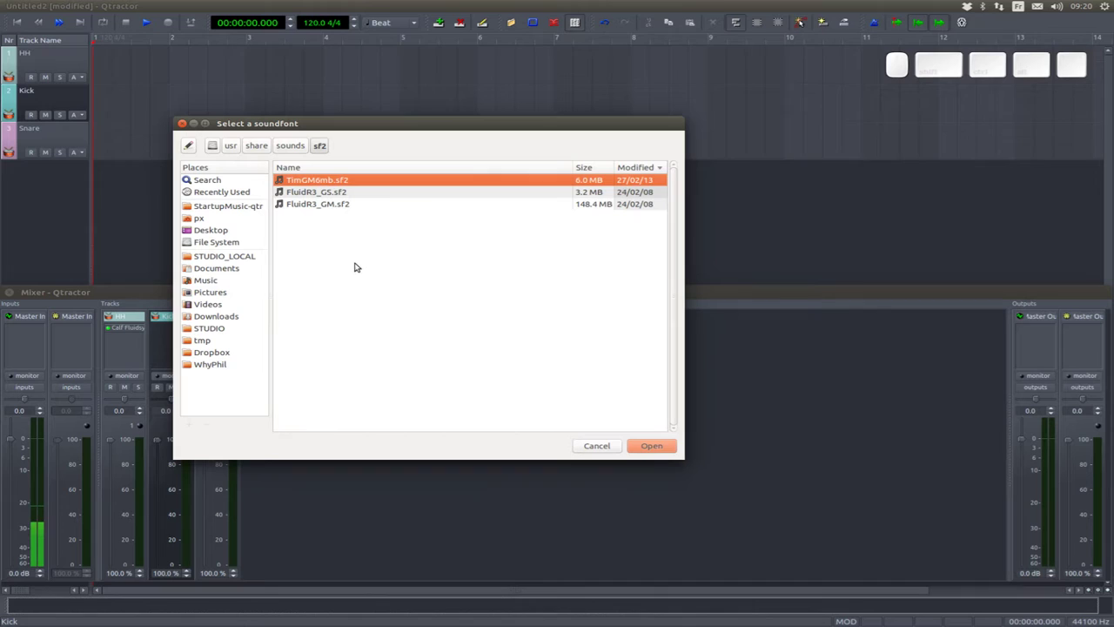
- Load FluidR3_GM.sf2, set channel 1 to the Standard drum kit, and close the HH synth editor
{"action": "left_click", "coordinate": [586, 208]}
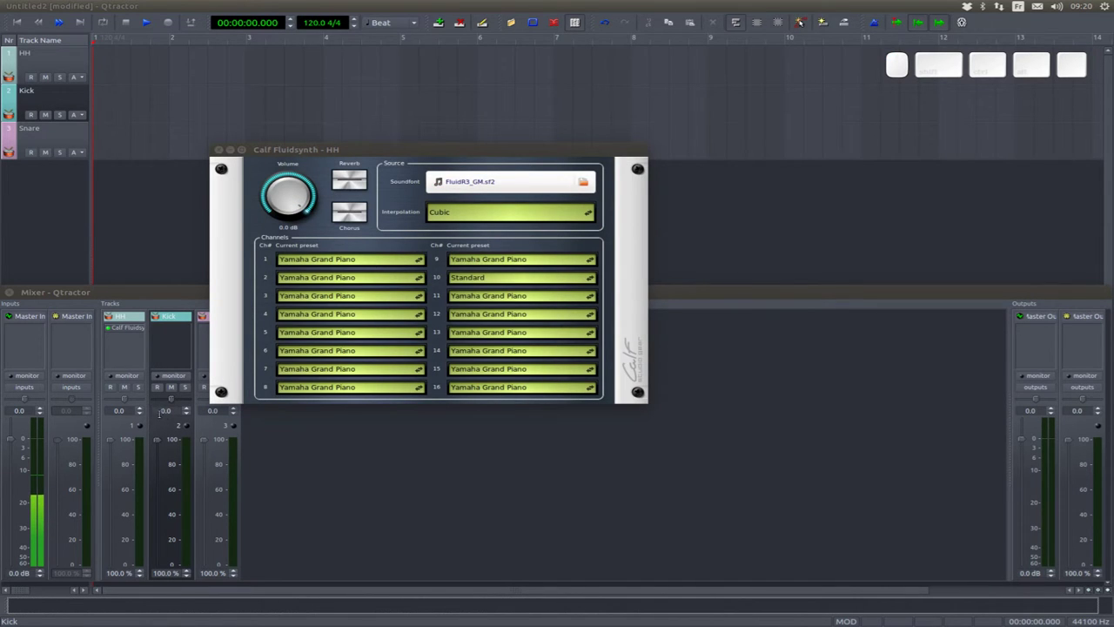
{"action": "left_click", "coordinate": [367, 262]}
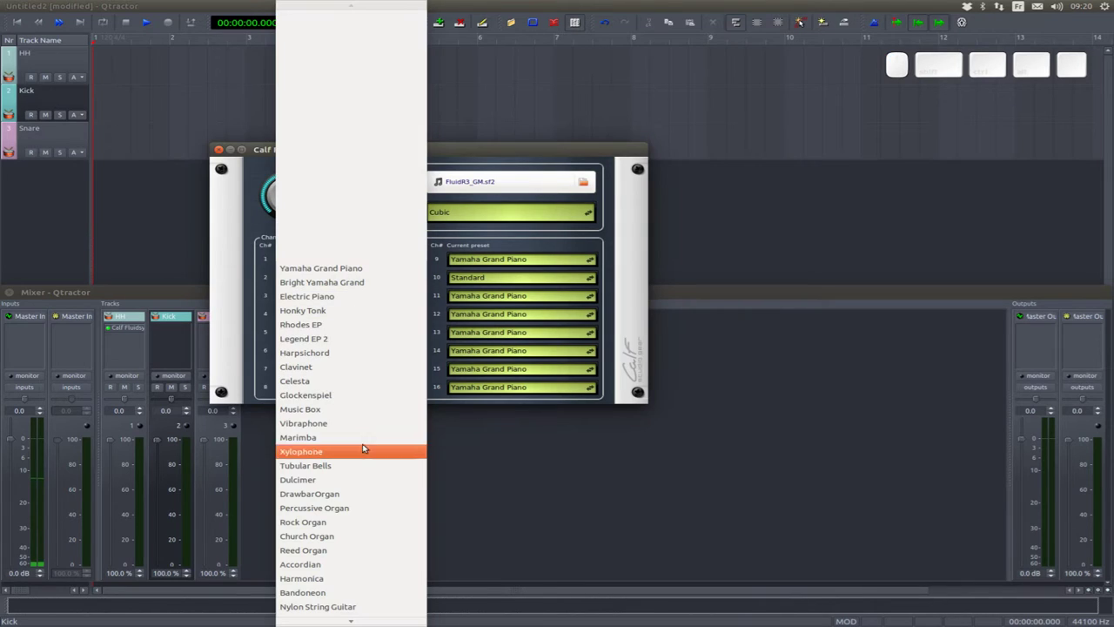
{"action": "key", "text": "Page_Down"}
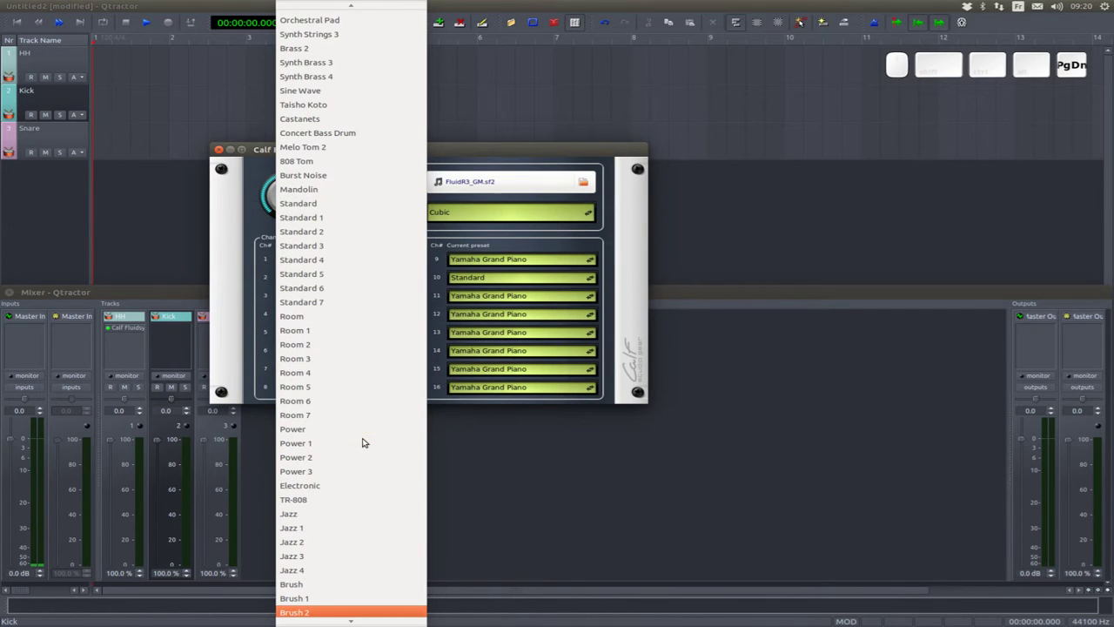
{"action": "left_click", "coordinate": [330, 213]}
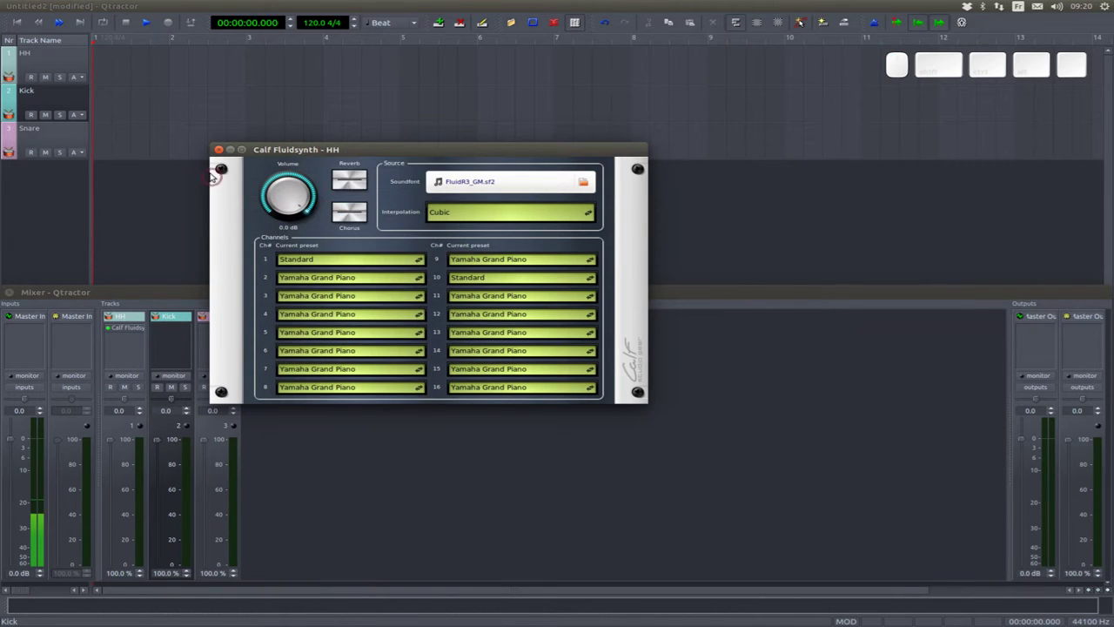
{"action": "left_click", "coordinate": [220, 154]}
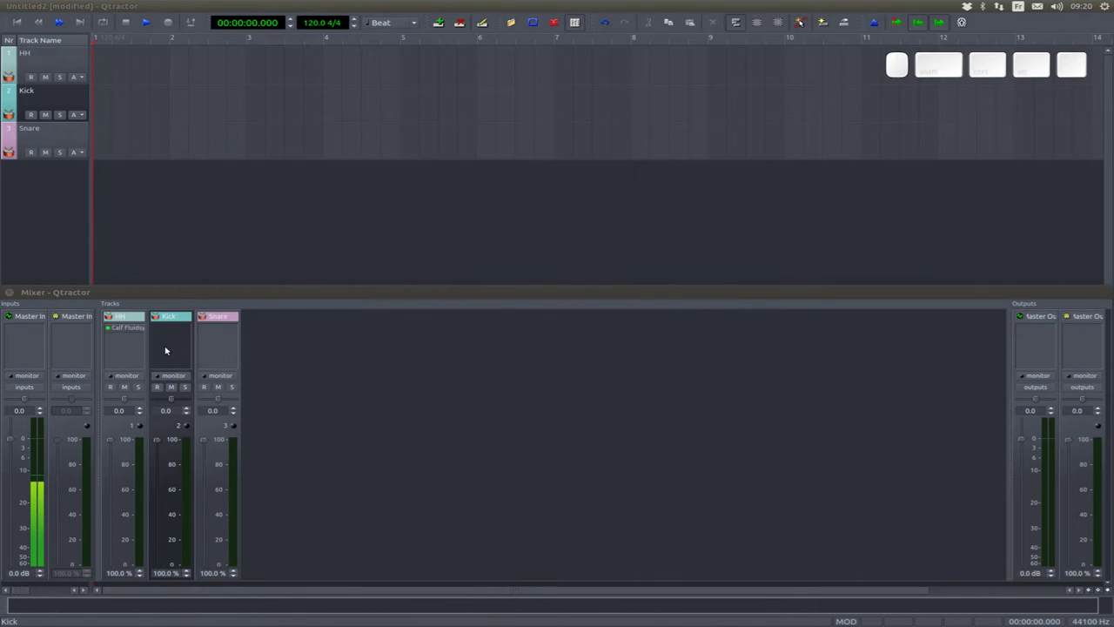
- Add a Calf Fluidsynth plugin to the Kick track from the mixer strip
{"action": "left_click", "coordinate": [172, 348]}
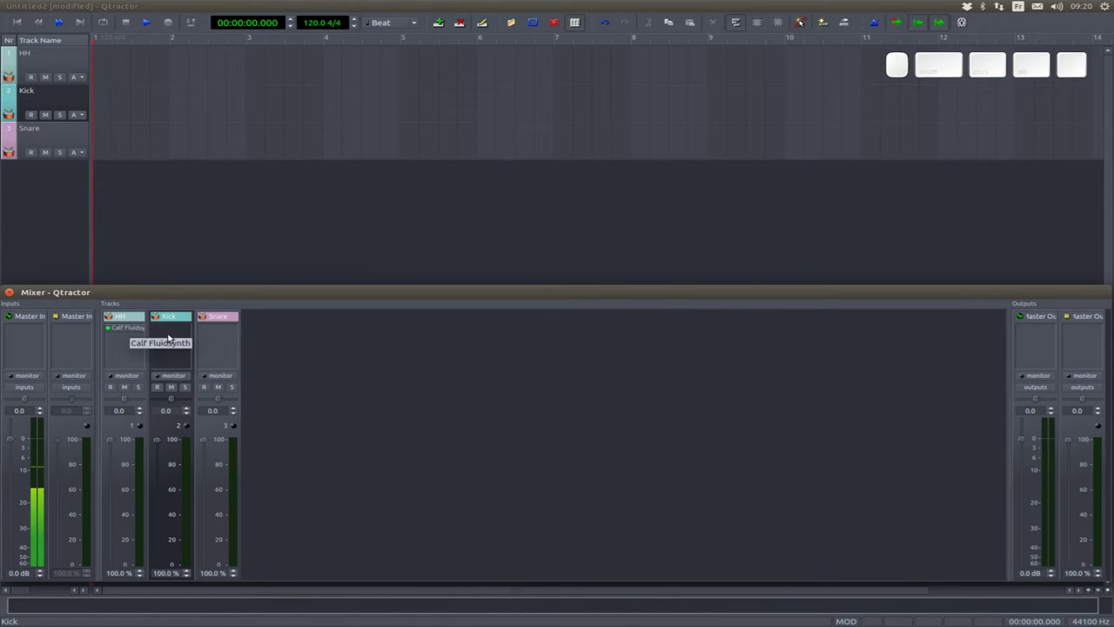
{"action": "left_click", "coordinate": [169, 338]}
{"action": "right_click", "coordinate": [165, 336]}
{"action": "left_click", "coordinate": [177, 341]}
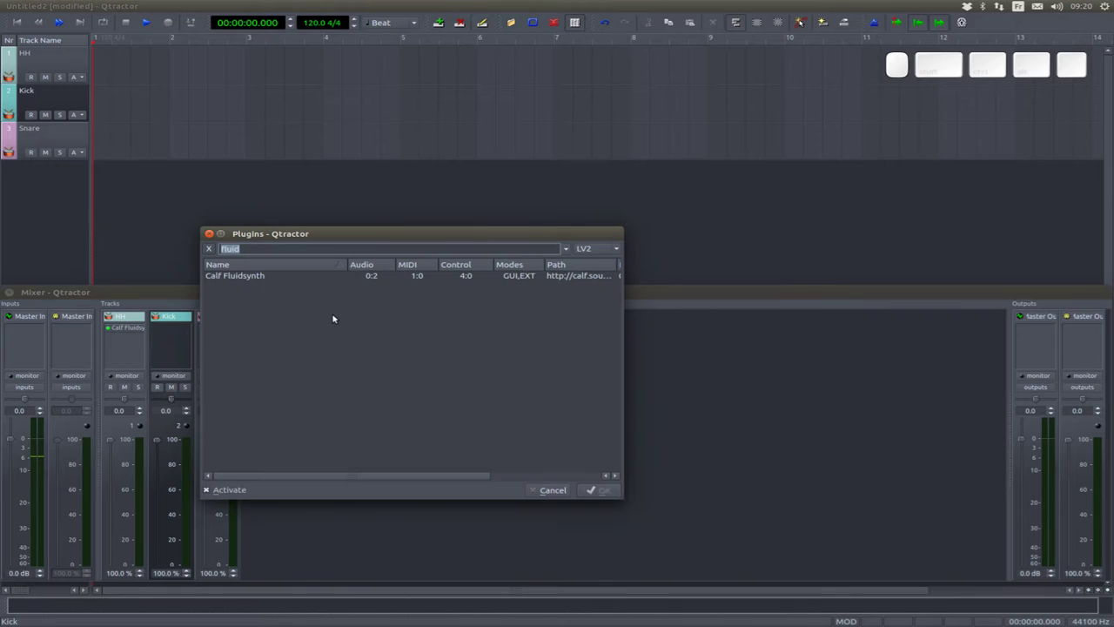
{"action": "left_click", "coordinate": [261, 280]}
{"action": "left_click_drag", "start_coordinate": [427, 257], "coordinate": [485, 242]}
{"action": "left_click_drag", "start_coordinate": [432, 251], "coordinate": [487, 240]}
{"action": "left_click", "coordinate": [488, 240]}
{"action": "left_click", "coordinate": [492, 272]}
{"action": "left_click", "coordinate": [602, 235]}
- Load FluidR3_GM.sf2 from /usr/share/sounds/sf2 into the Kick synth
{"action": "left_click", "coordinate": [358, 299]}
{"action": "left_click", "coordinate": [511, 332]}
{"action": "key", "text": "u"}
{"action": "key", "text": "s"}
{"action": "key", "text": "Return"}
{"action": "key", "text": "s"}
{"action": "key", "text": "h"}
{"action": "key", "text": "Return"}
{"action": "key", "text": "Return"}
{"action": "key", "text": "s"}
{"action": "key", "text": "f"}
{"action": "key", "text": "Return"}
{"action": "key", "text": "Down"}
{"action": "key", "text": "Return"}
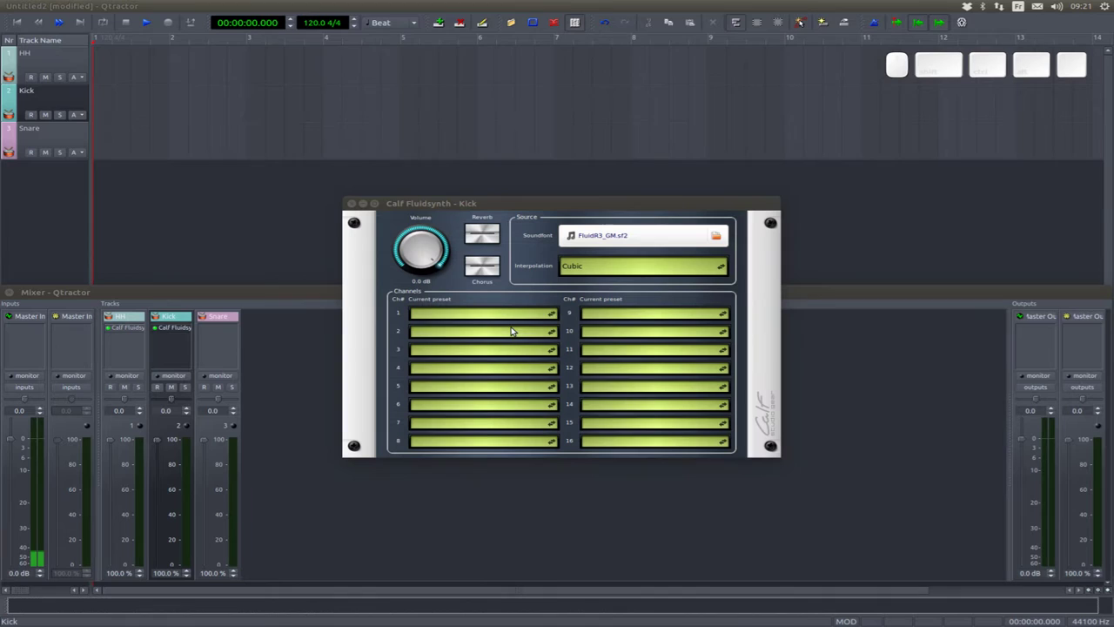
- Browse channel 1's preset list toward the drum kits and dismiss it
{"action": "left_click", "coordinate": [484, 338]}
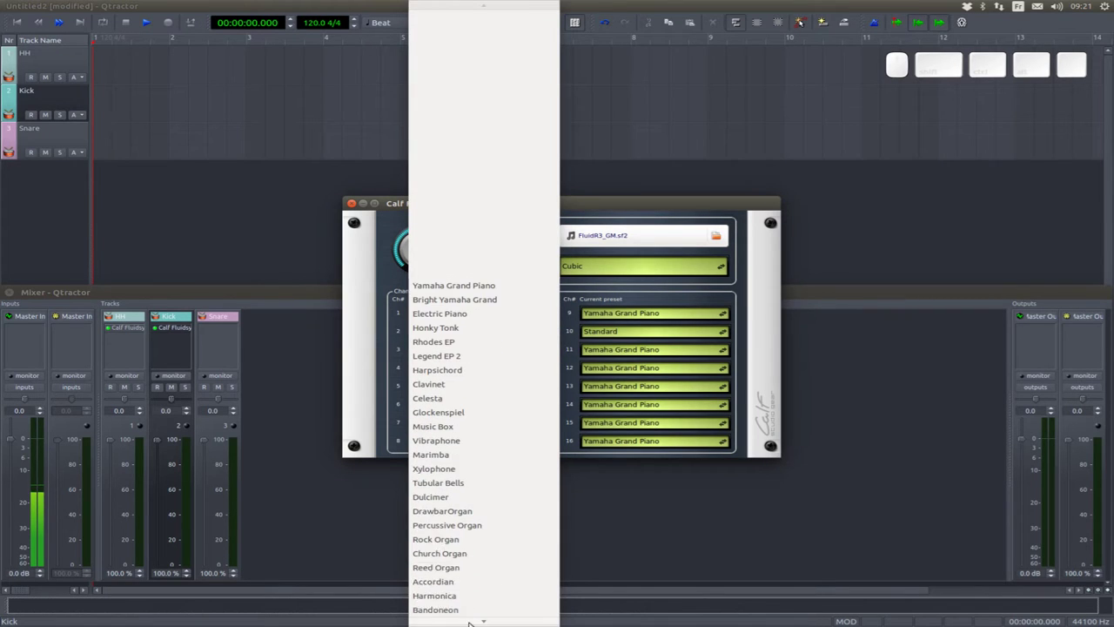
{"action": "key", "text": "Page_Down"}
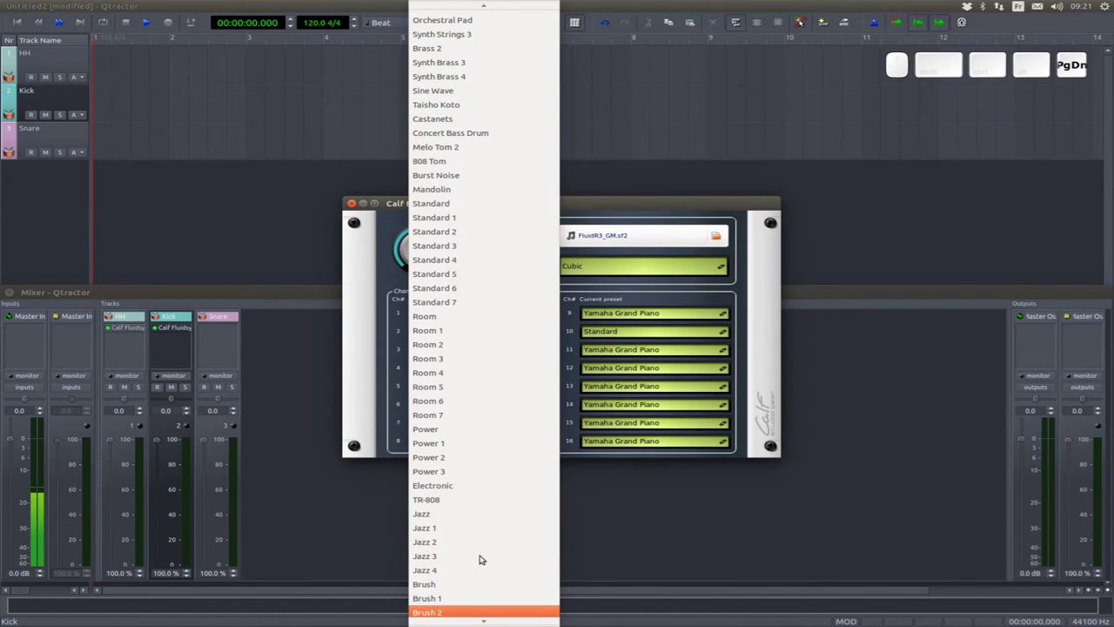
{"action": "key", "text": "Up"}
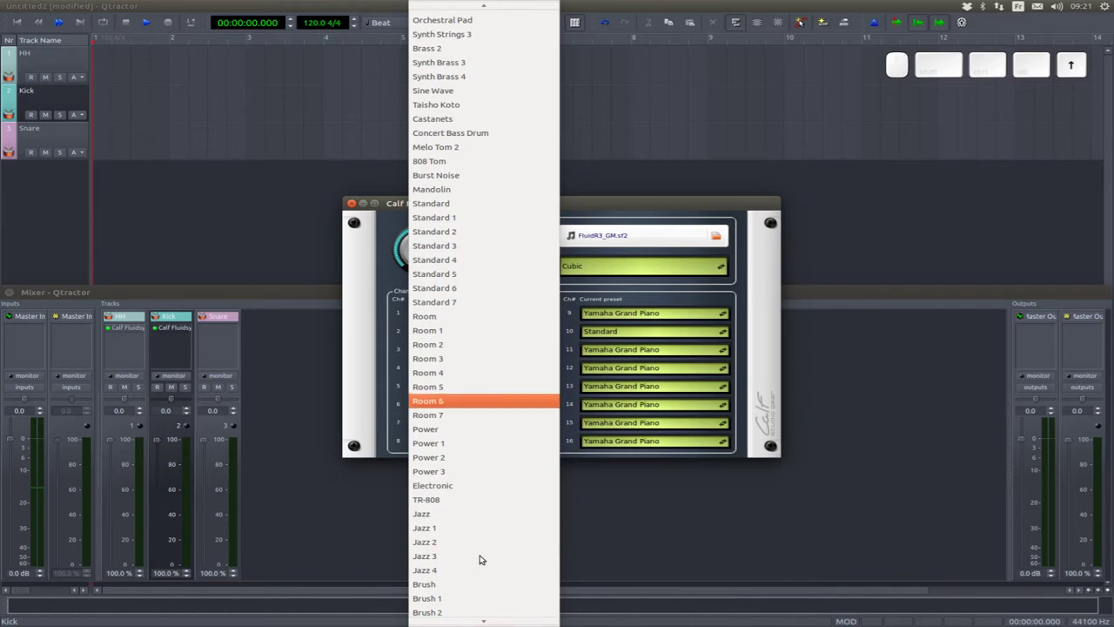
{"action": "key", "text": "Return"}
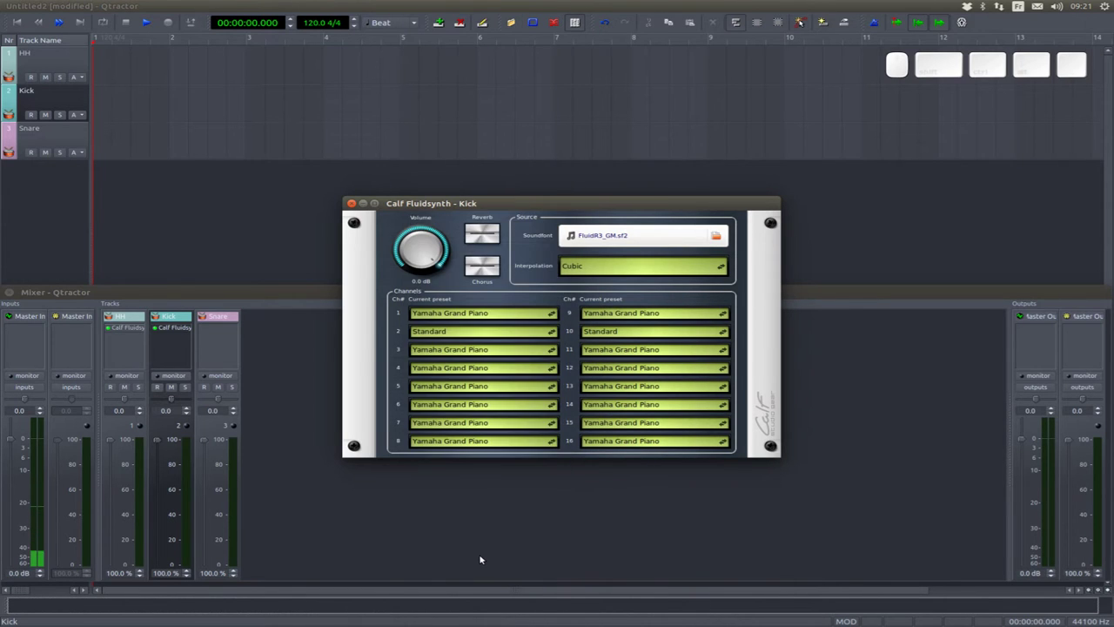
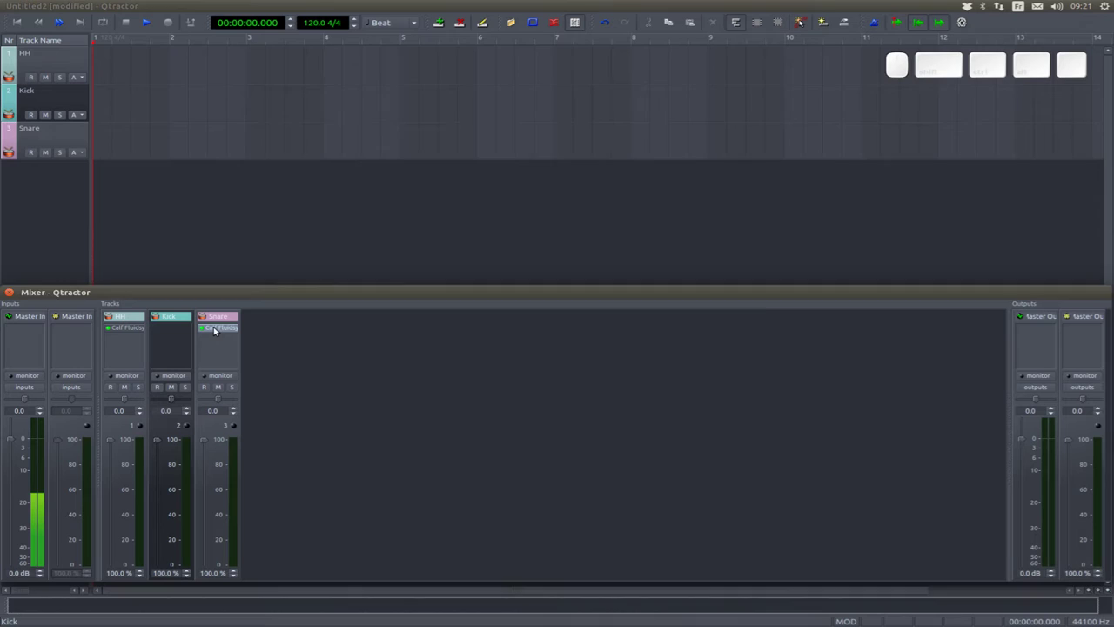
- Open the Snare Fluidsynth editor and browse channel 1's presets among the drum kits
{"action": "left_click", "coordinate": [449, 346]}
{"action": "left_click", "coordinate": [217, 359]}
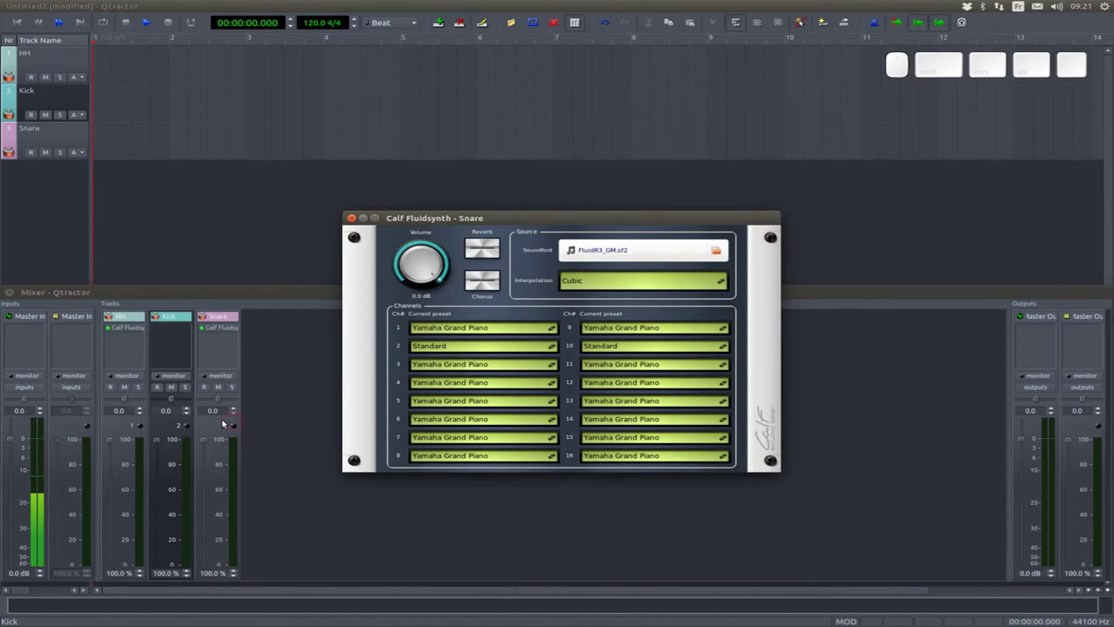
{"action": "left_click", "coordinate": [493, 369]}
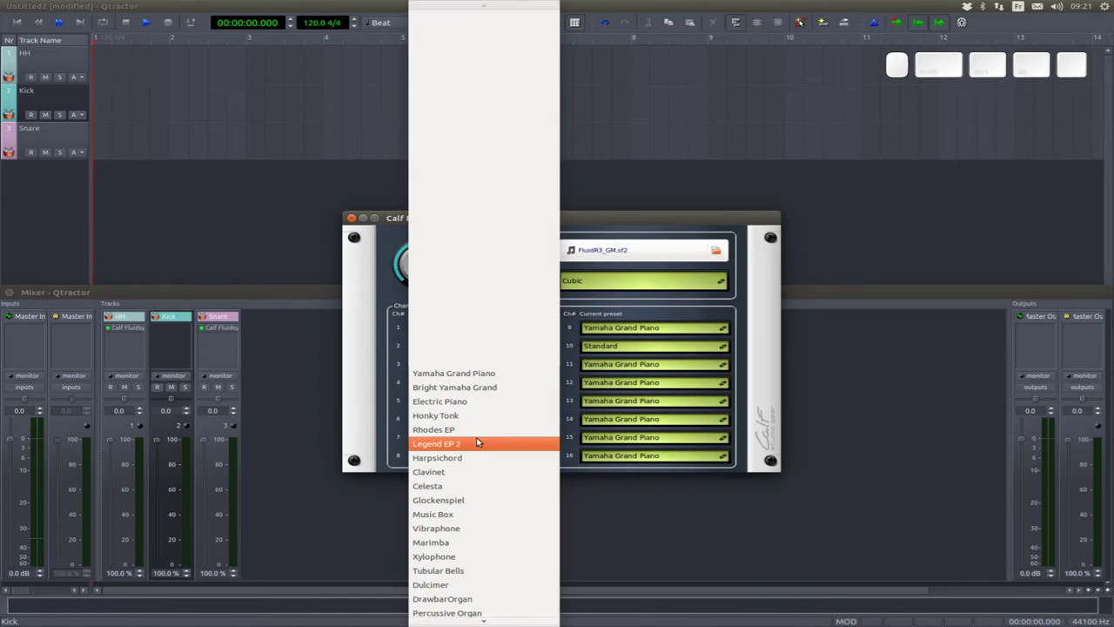
{"action": "key", "text": "Page_Down"}
{"action": "key", "text": "Page_Up"}
{"action": "scroll", "scroll_direction": "up", "scroll_amount": 3}
{"action": "scroll", "scroll_direction": "down", "scroll_amount": 3}
{"action": "key", "text": "Page_Down"}
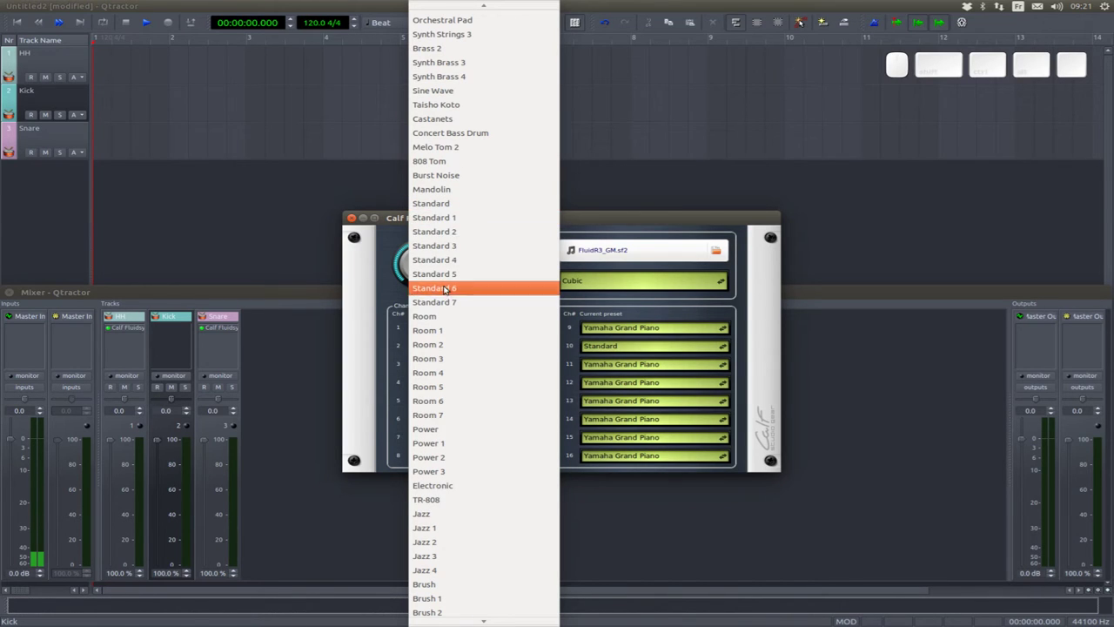
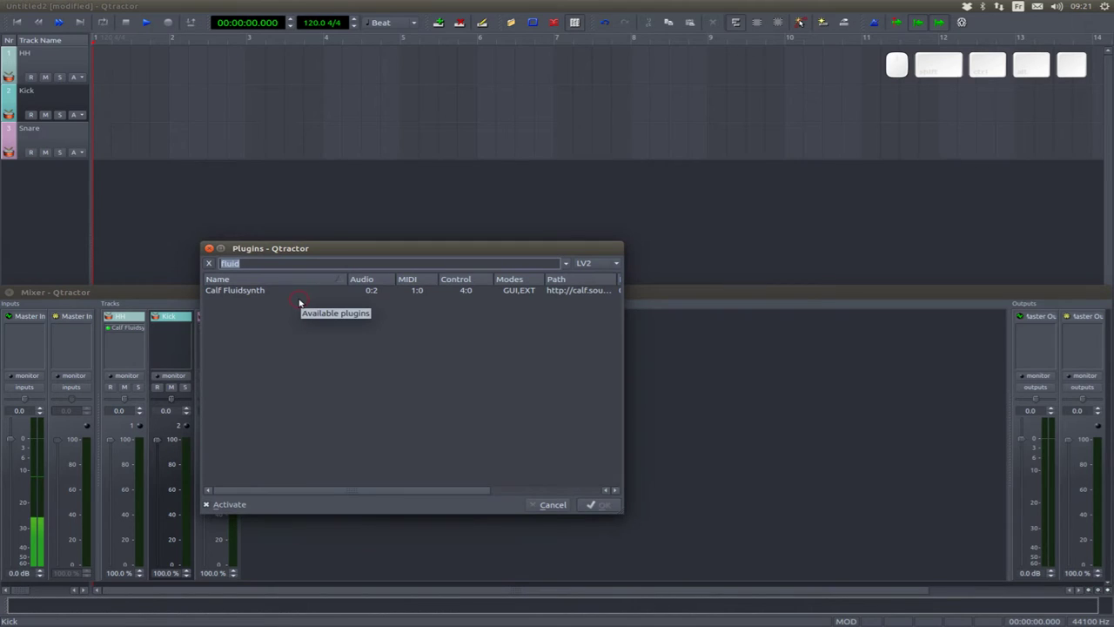
- Filter the Plugins dialog by 'drum' and add the DrumSynth plugin to Kick
{"action": "key", "text": "d"}
{"action": "key", "text": "r"}
{"action": "key", "text": "u"}
{"action": "key", "text": "m"}
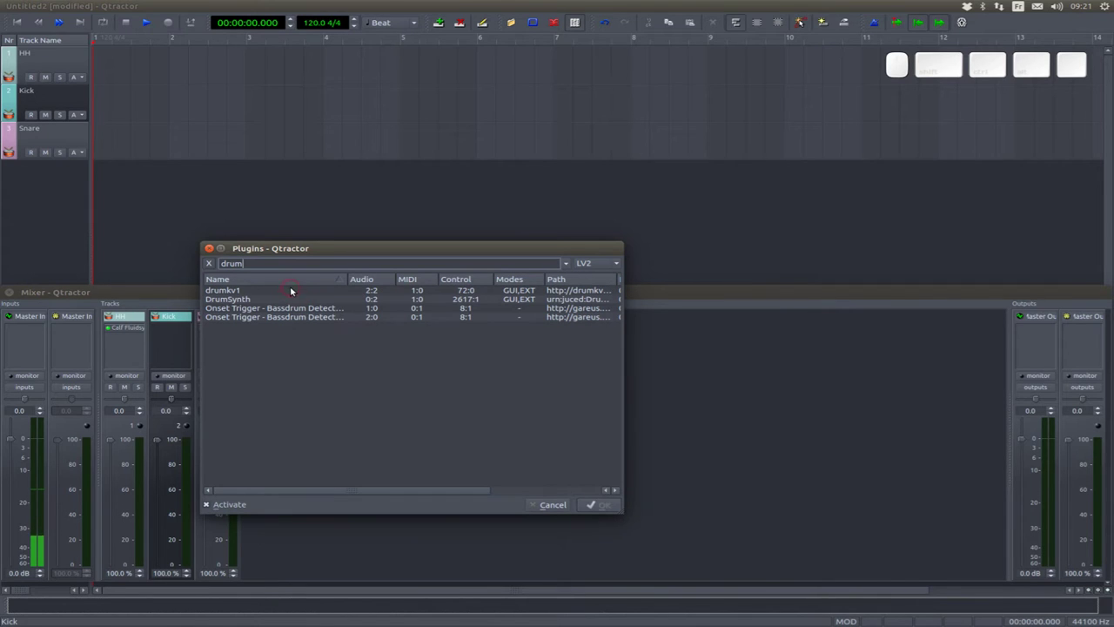
{"action": "left_click", "coordinate": [290, 308]}
{"action": "left_click", "coordinate": [418, 220]}
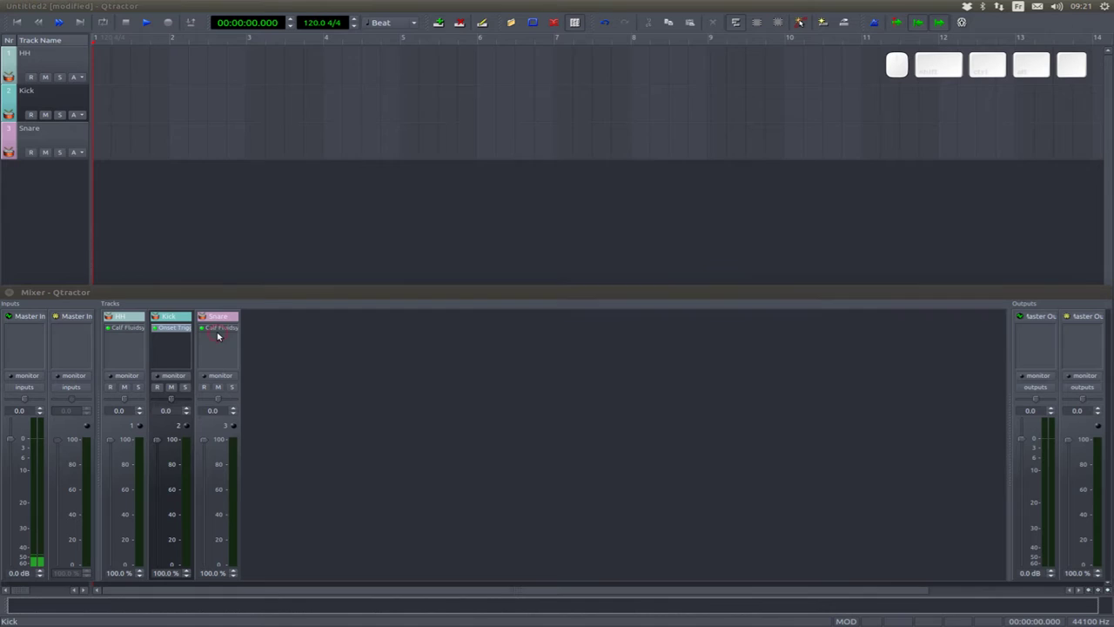
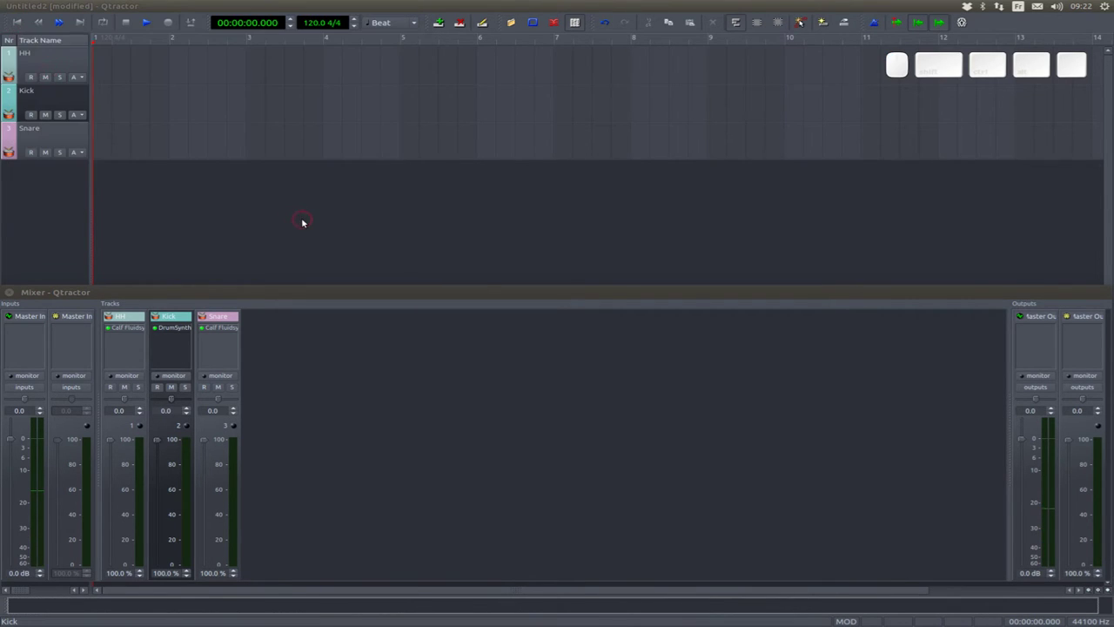
- Add a Calf Limiter to the Master Out bus and close its editor window
{"action": "right_click", "coordinate": [1032, 339]}
{"action": "left_click", "coordinate": [1035, 343]}
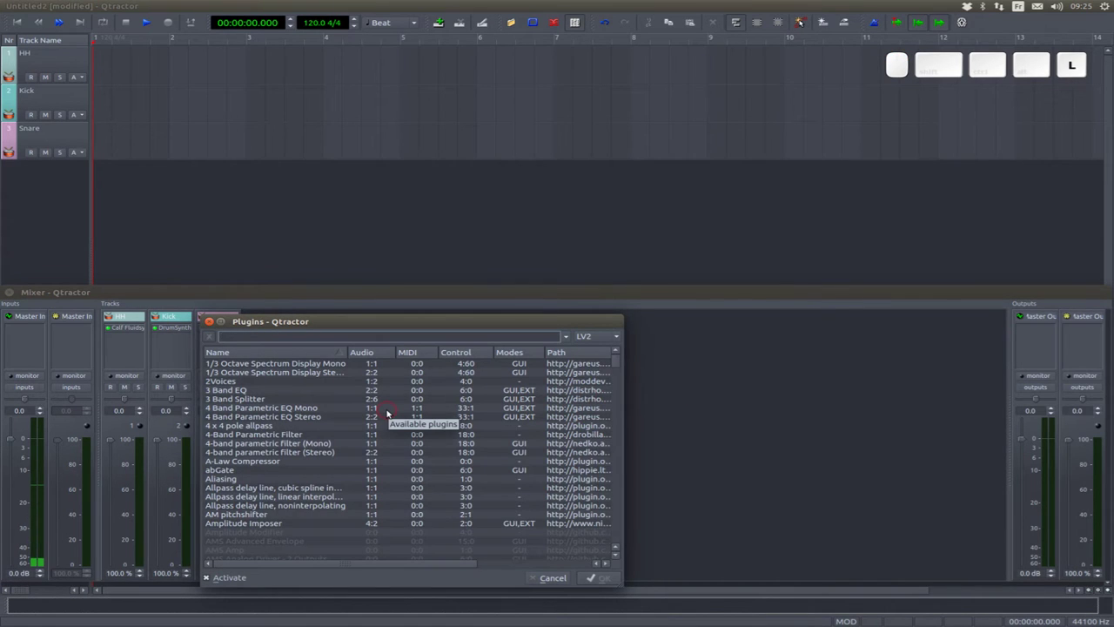
{"action": "key", "text": "m"}
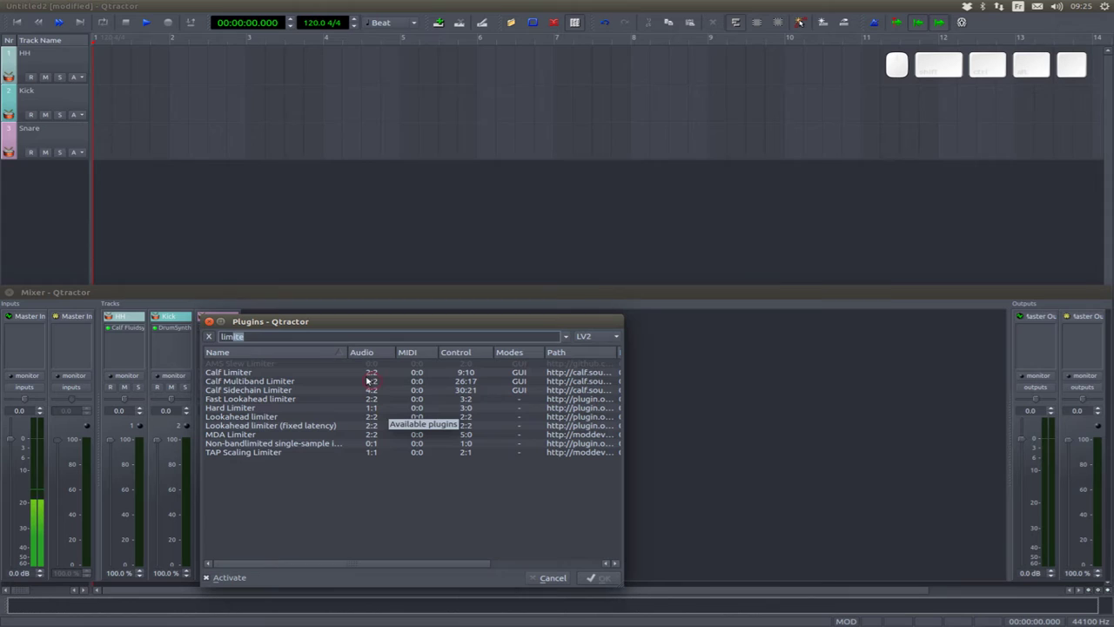
{"action": "left_click", "coordinate": [302, 374]}
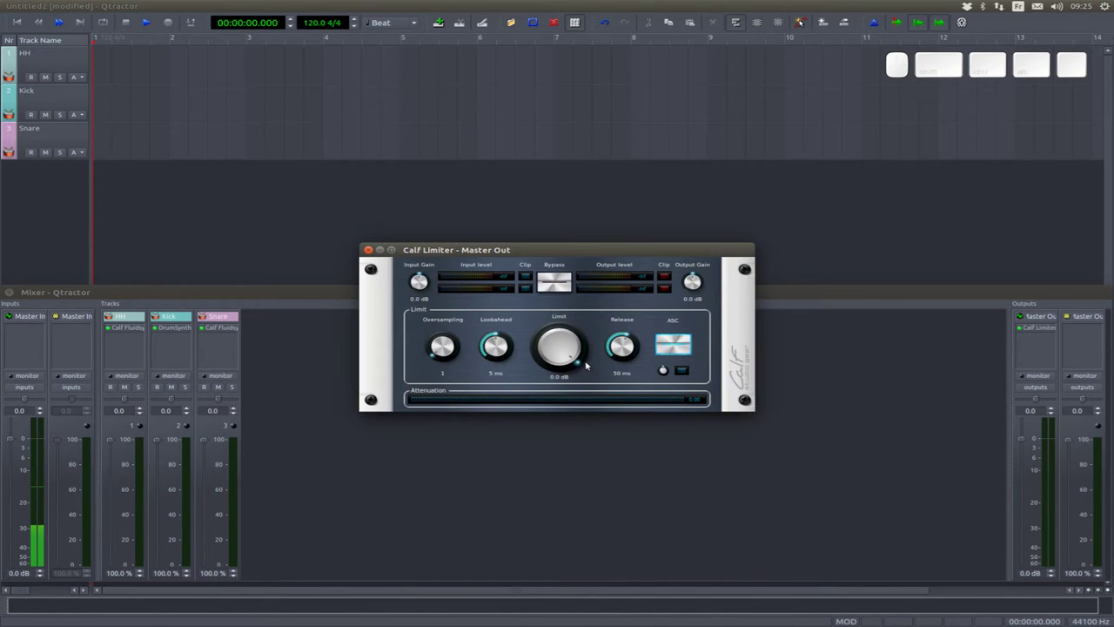
{"action": "left_click", "coordinate": [549, 255]}
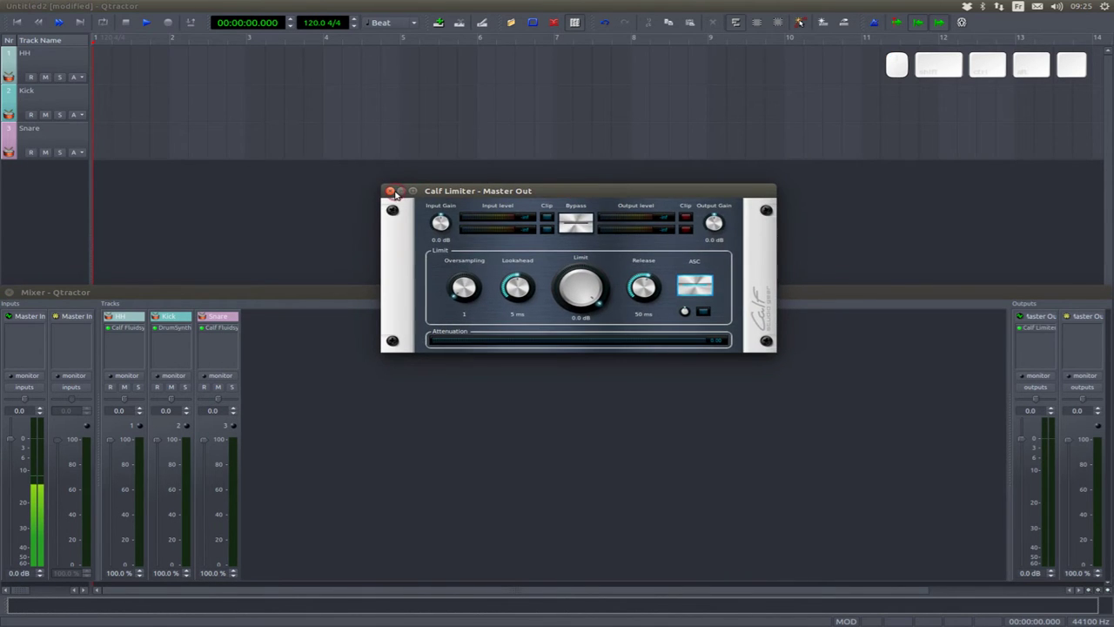
{"action": "left_click", "coordinate": [393, 196]}
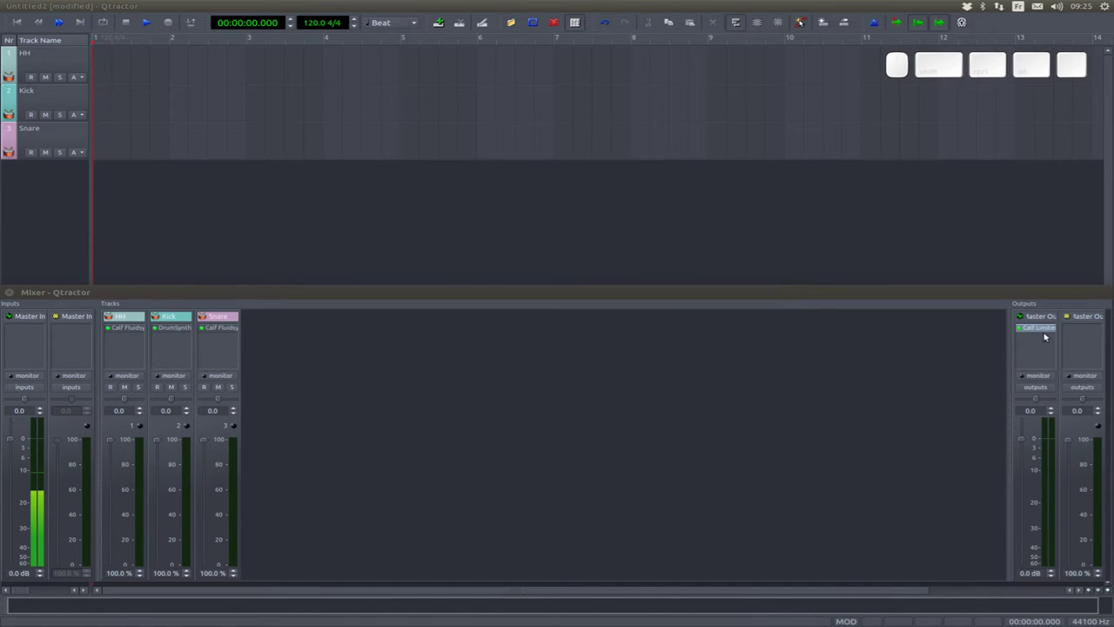
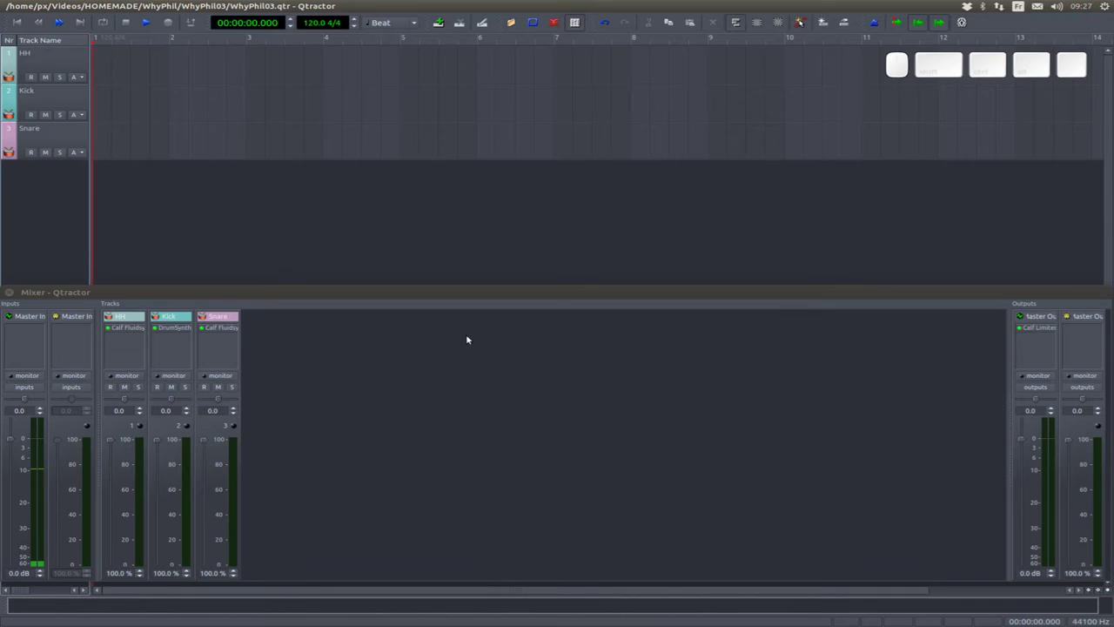
- Add a Calf Reverb insert, undo it on HH and Kick so only Snare keeps it
{"action": "right_click", "coordinate": [213, 347]}
{"action": "left_click", "coordinate": [225, 350]}
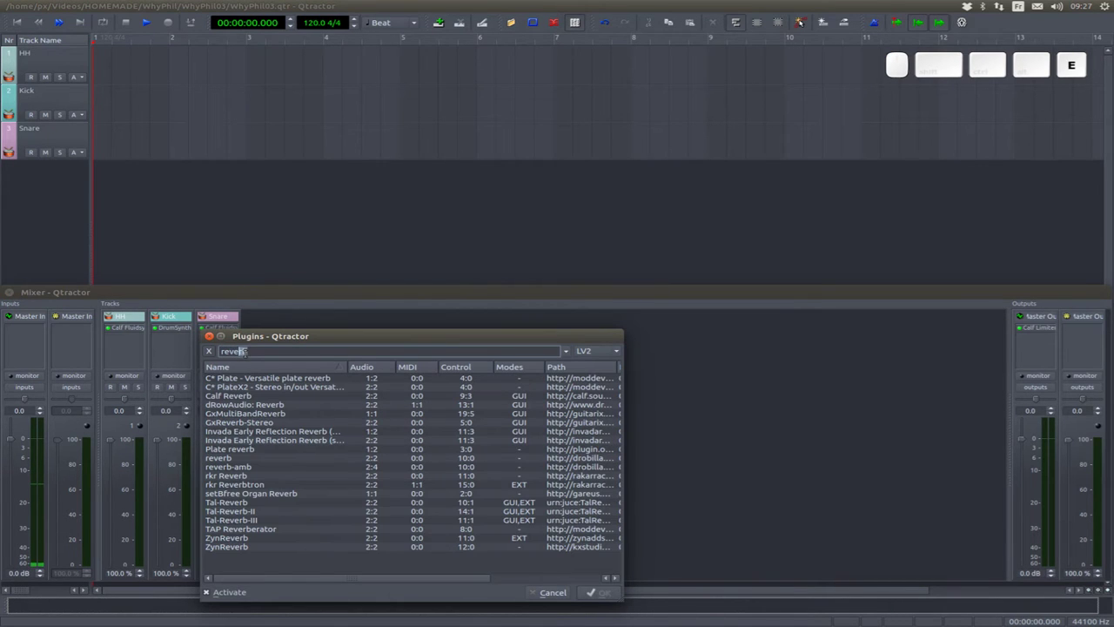
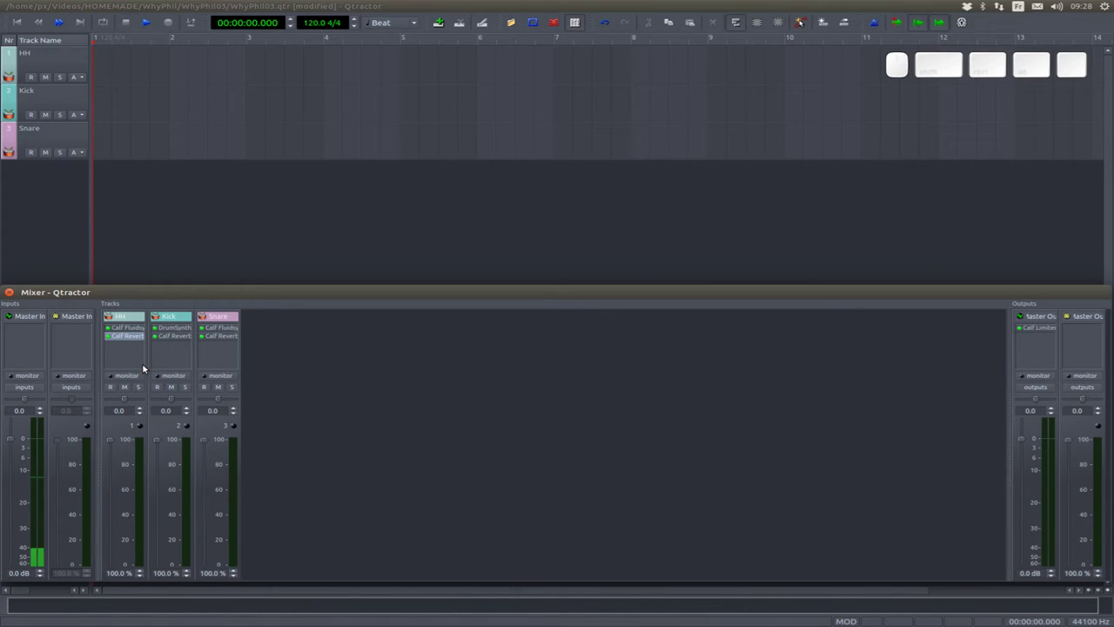
{"action": "key", "text": "ctrl+z"}
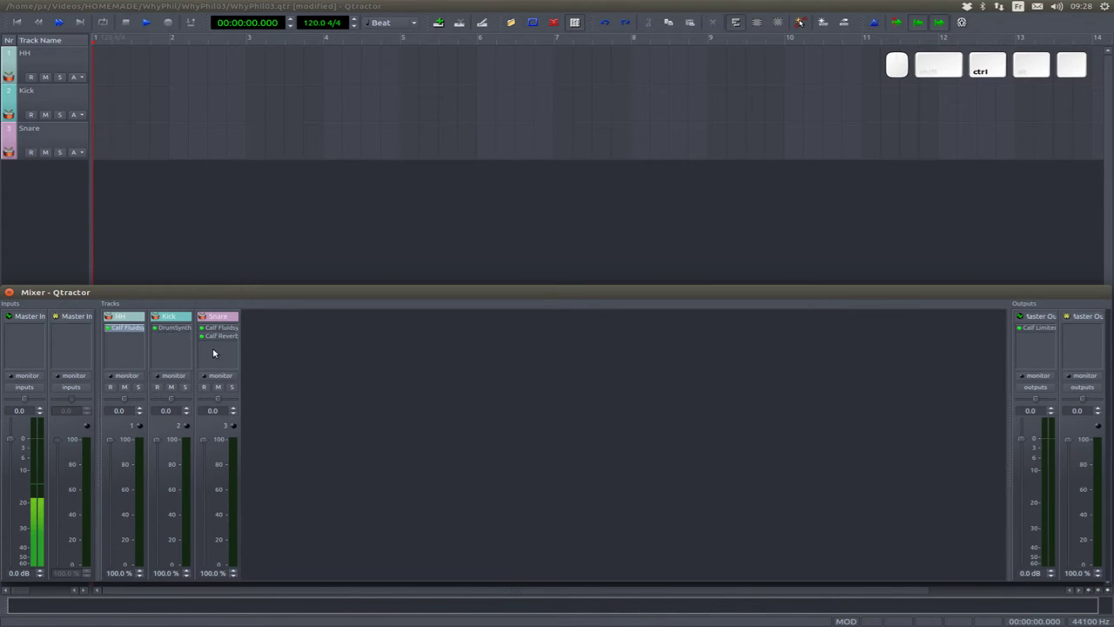
{"action": "left_click", "coordinate": [217, 340]}
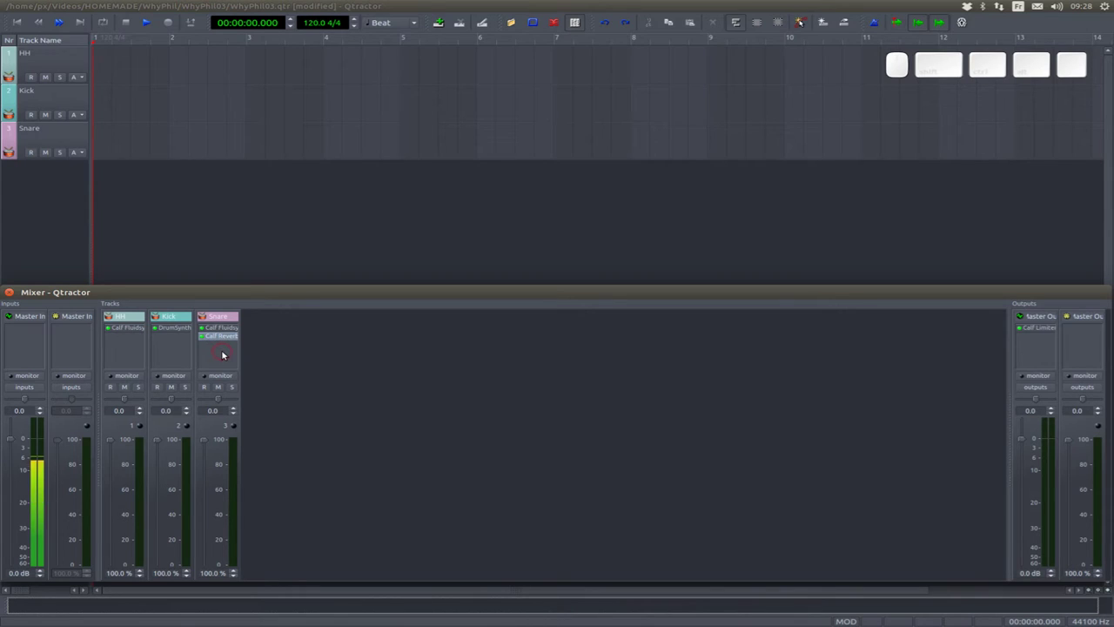
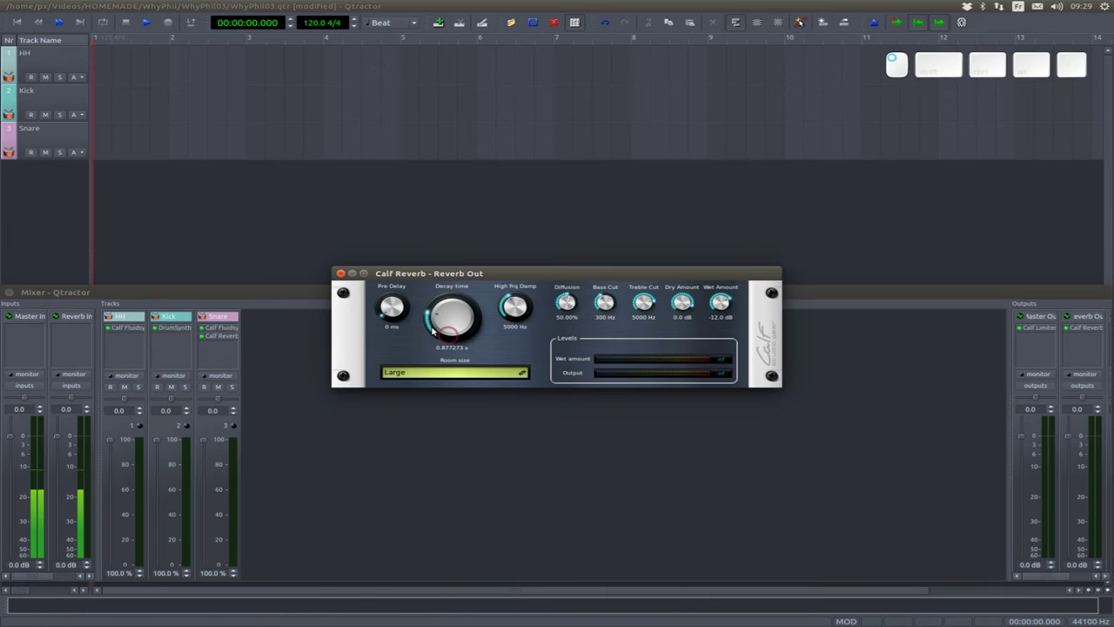
- Give the Snare track an aux send routed to the Reverb bus
{"action": "left_click", "coordinate": [342, 278]}
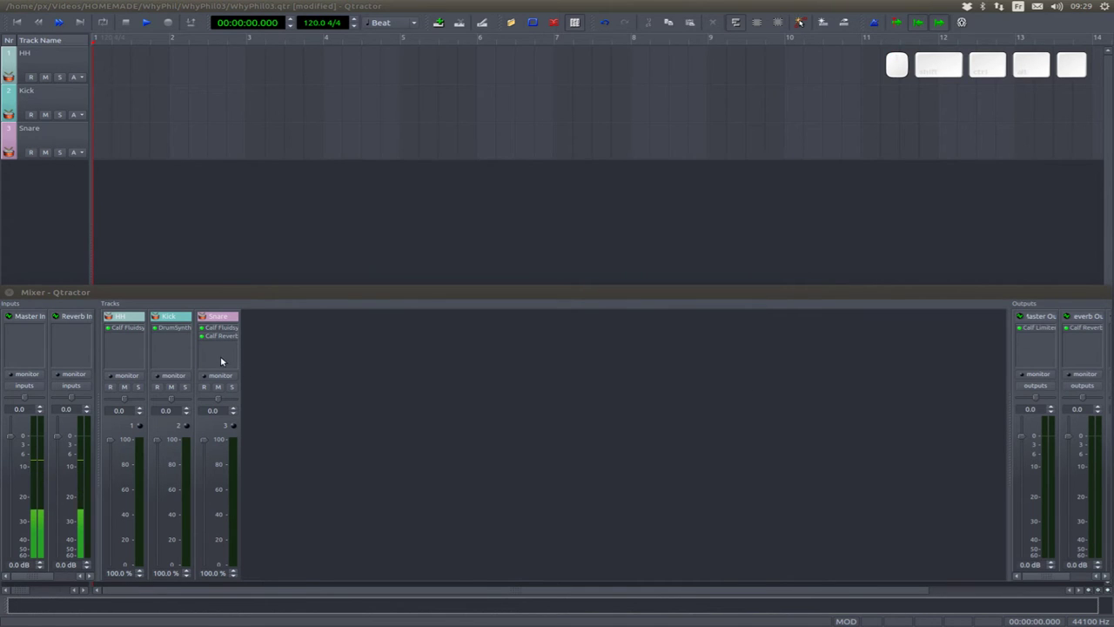
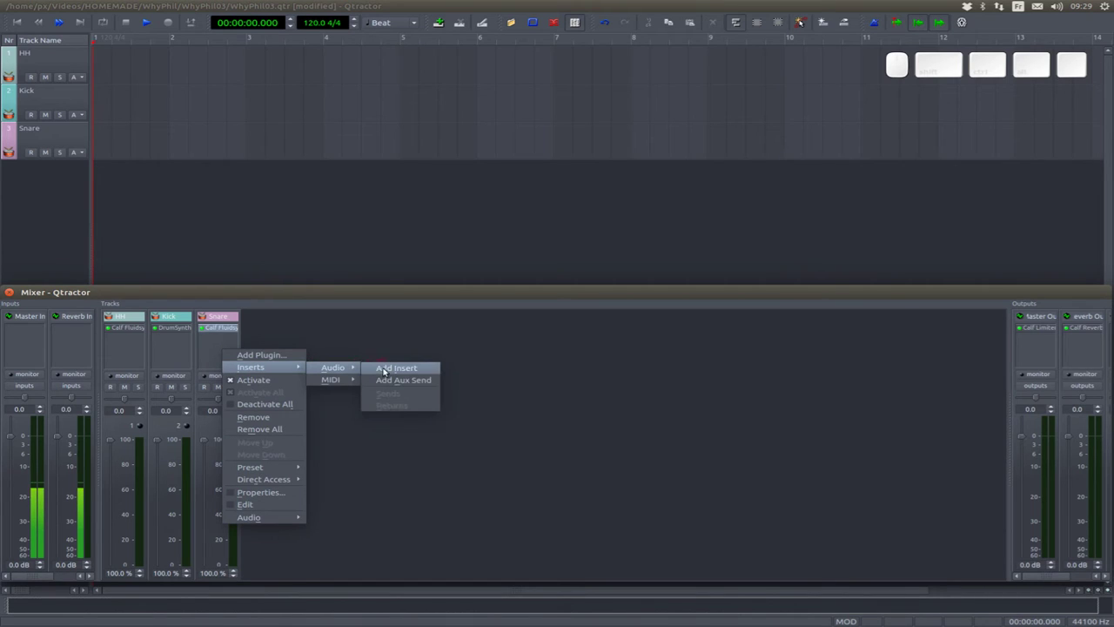
{"action": "left_click", "coordinate": [394, 386]}
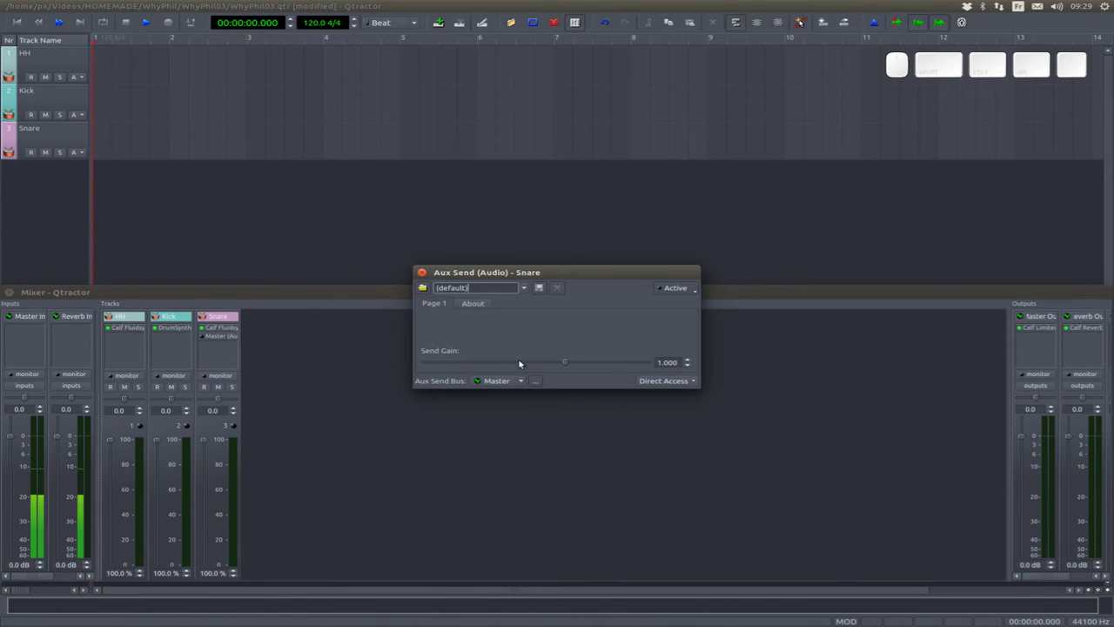
{"action": "left_click", "coordinate": [512, 384]}
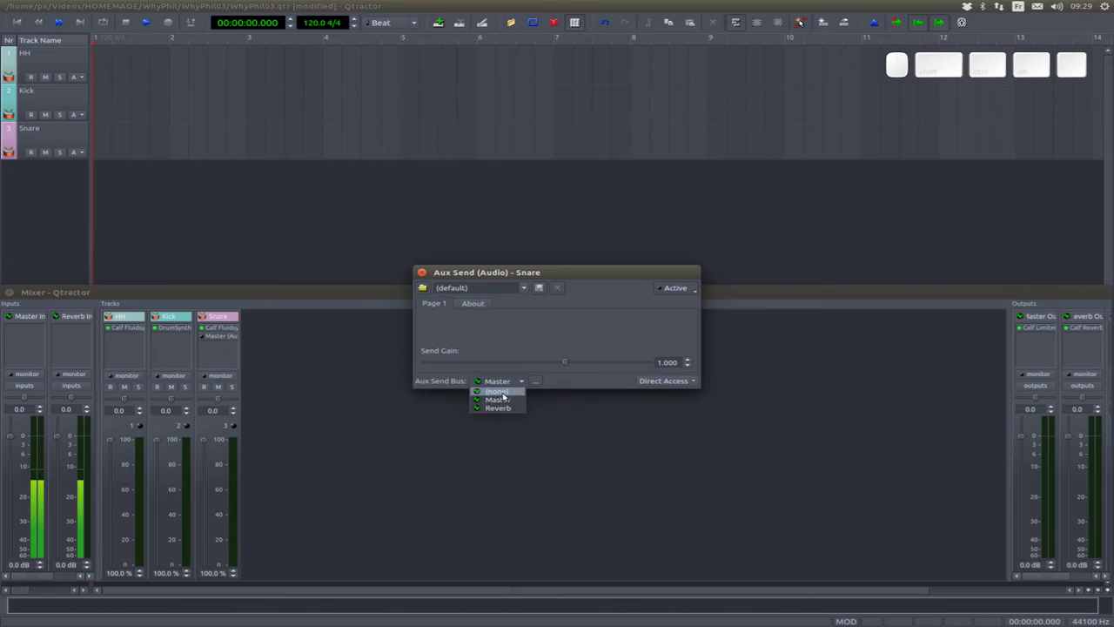
{"action": "left_click", "coordinate": [497, 412]}
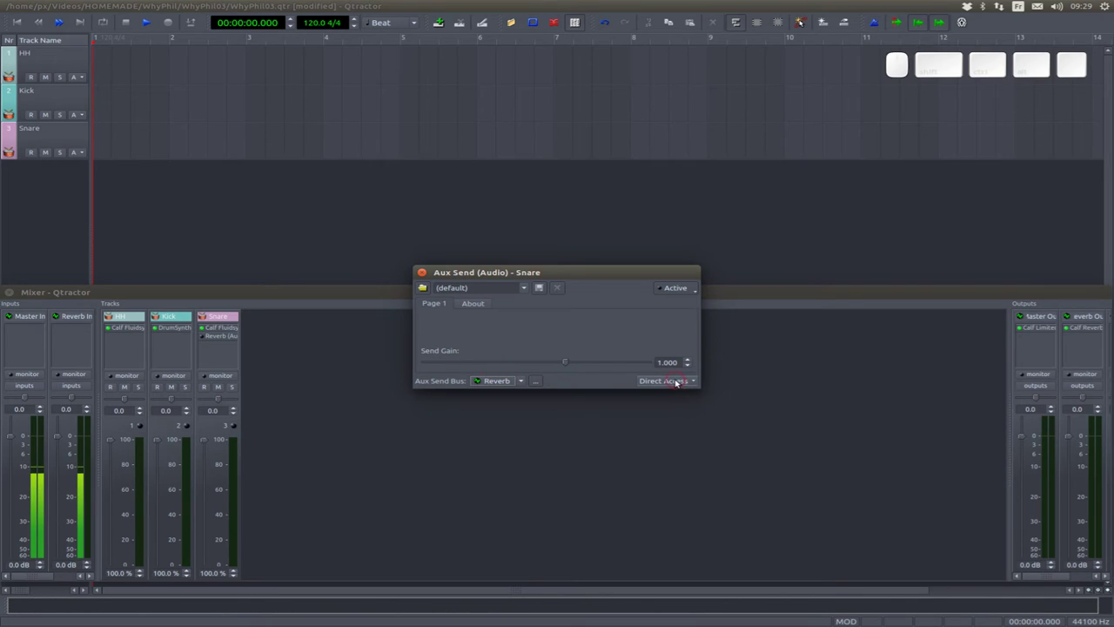
{"action": "left_click", "coordinate": [674, 384]}
{"action": "left_click", "coordinate": [679, 395]}
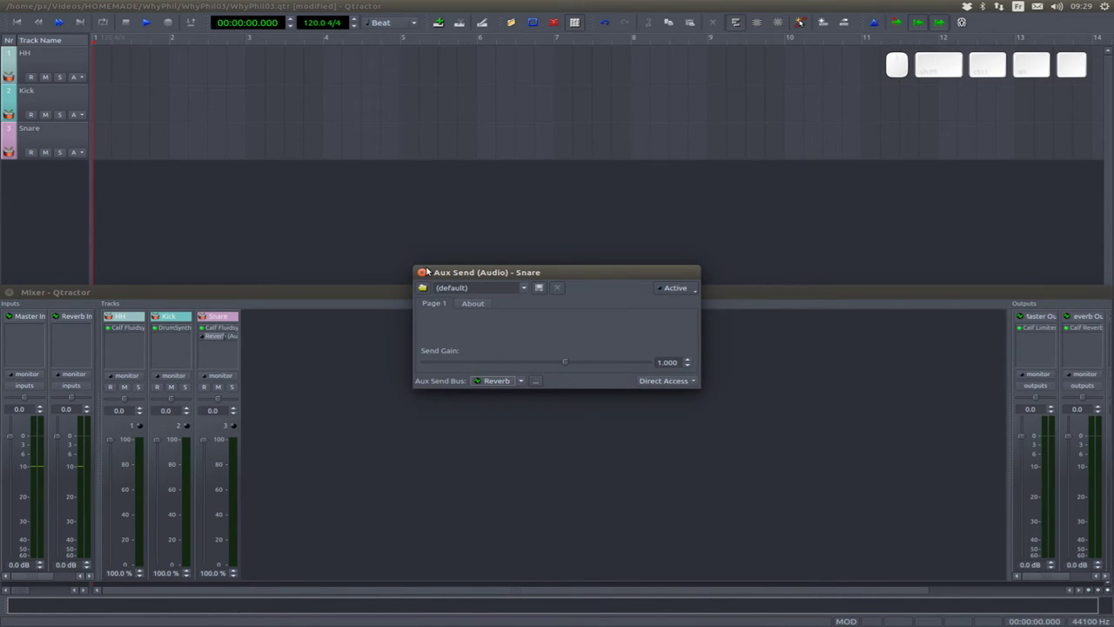
{"action": "left_click", "coordinate": [420, 273]}
- Add a Vox1 track that also sends to the Reverb bus
{"action": "left_click", "coordinate": [202, 338]}
{"action": "scroll", "scroll_direction": "down", "scroll_amount": 3}
{"action": "scroll", "scroll_direction": "up", "scroll_amount": 3}
{"action": "left_click", "coordinate": [206, 363]}
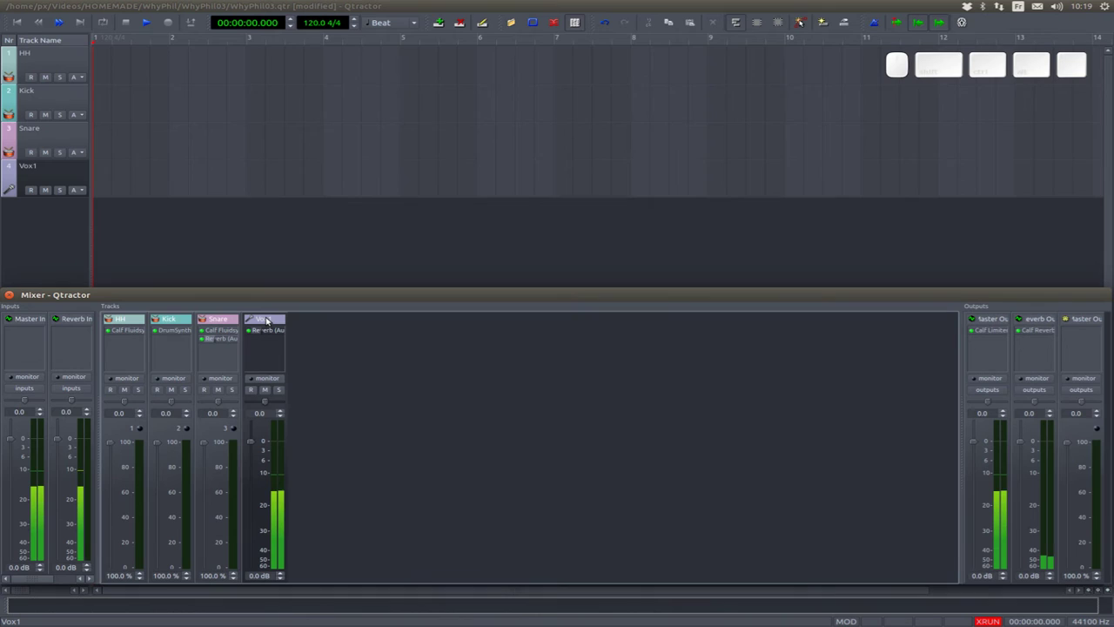
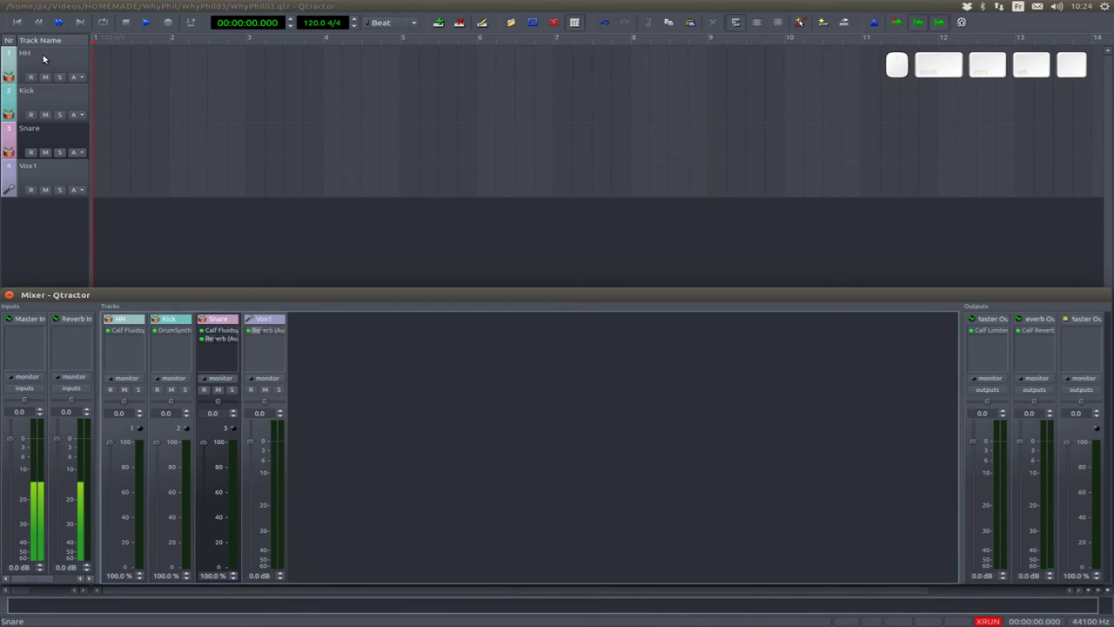
- Save the session with the Vox1 track and reverb sends in place
{"action": "left_click", "coordinate": [43, 59]}
{"action": "left_click", "coordinate": [40, 102]}
{"action": "left_click", "coordinate": [44, 146]}
{"action": "left_click", "coordinate": [43, 184]}
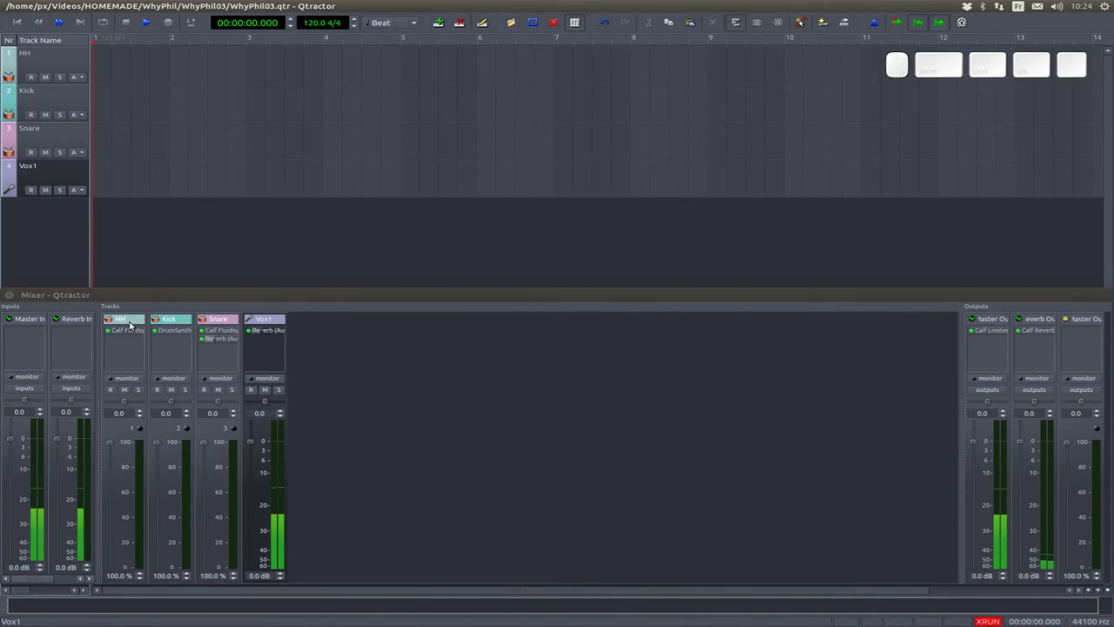
- Check the HH, Kick, Snare and Vox1 mixer strips for signal reaching the reverb
{"action": "left_click", "coordinate": [129, 326]}
{"action": "left_click", "coordinate": [174, 326]}
{"action": "left_click", "coordinate": [214, 327]}
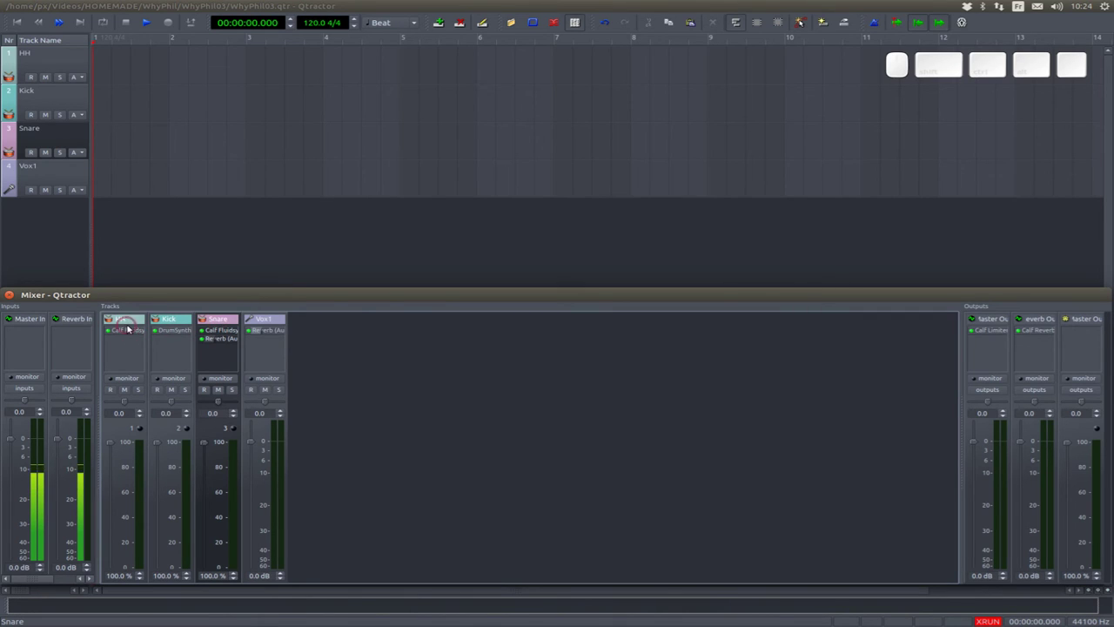
{"action": "left_click", "coordinate": [265, 325]}
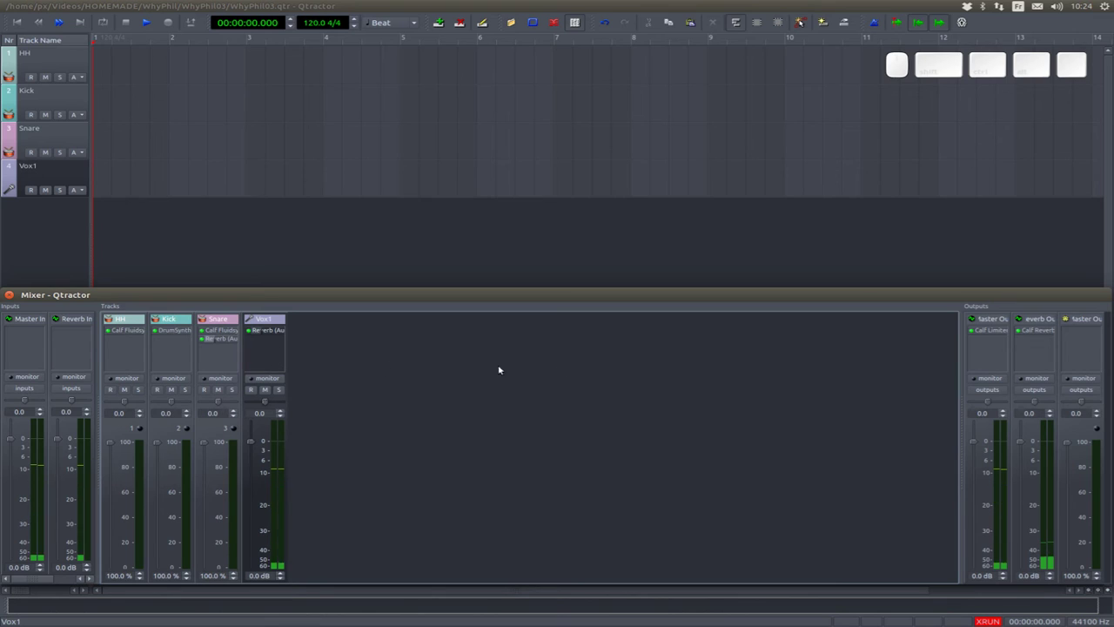
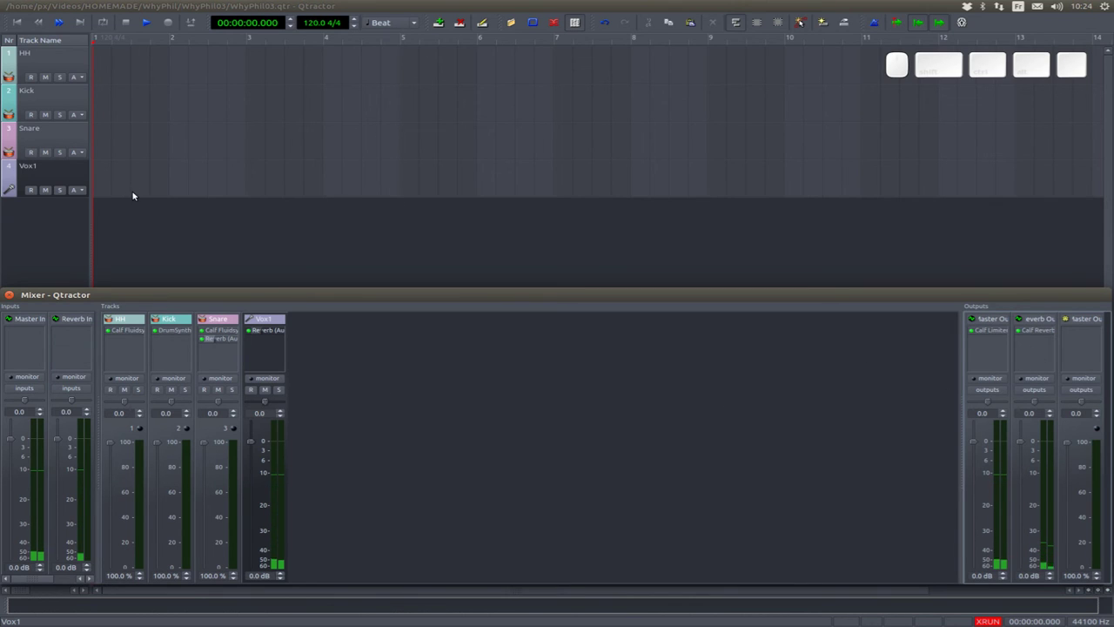
- Save the session as template.qtt in the WhyPhil03 folder via Save As
{"action": "left_click", "coordinate": [22, 12]}
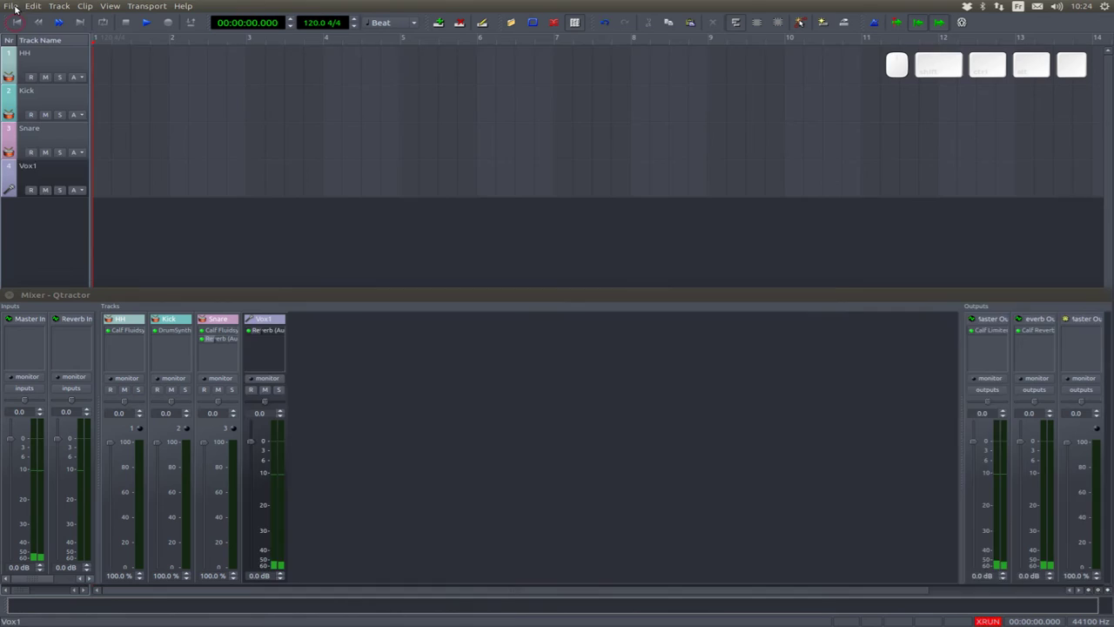
{"action": "left_click", "coordinate": [29, 9]}
{"action": "left_click", "coordinate": [40, 77]}
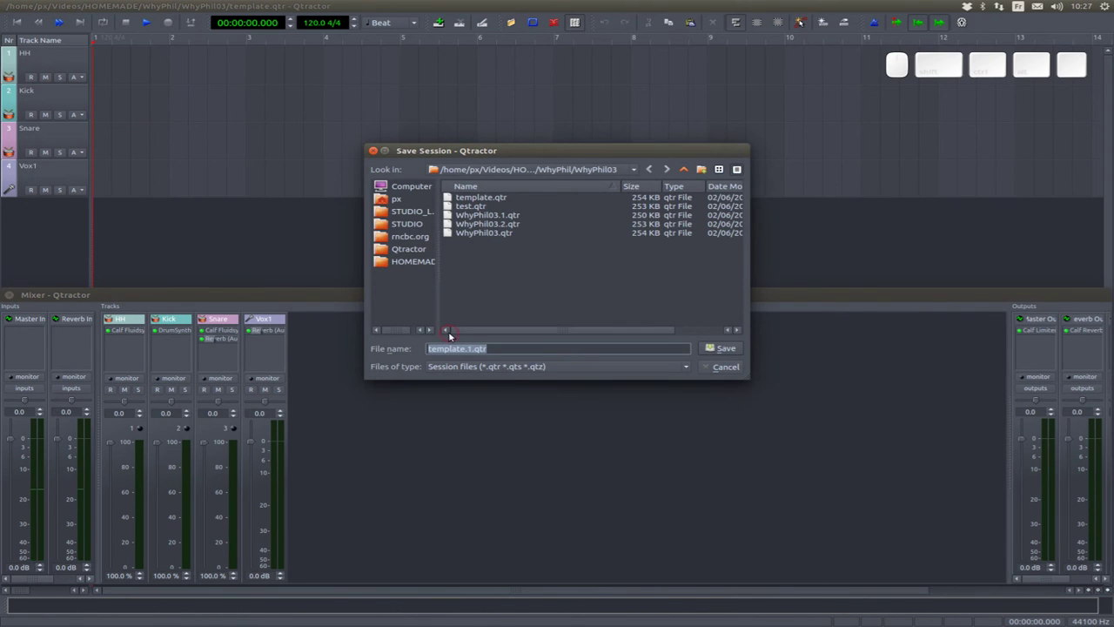
{"action": "key", "text": "End"}
{"action": "key", "text": "ctrl+shift+Left"}
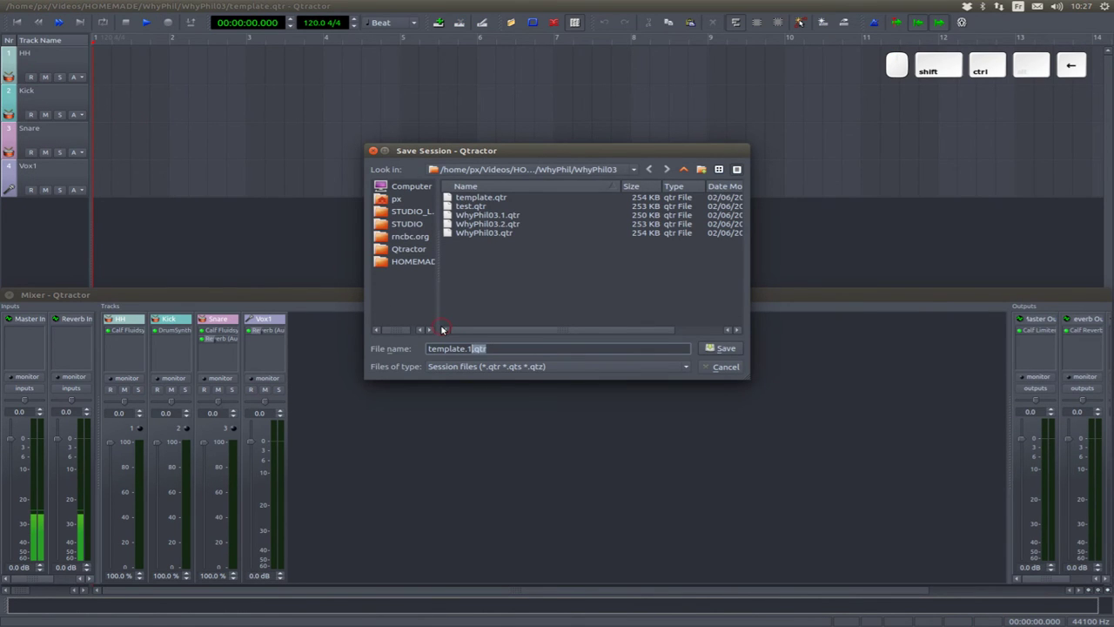
{"action": "key", "text": "BackSpace"}
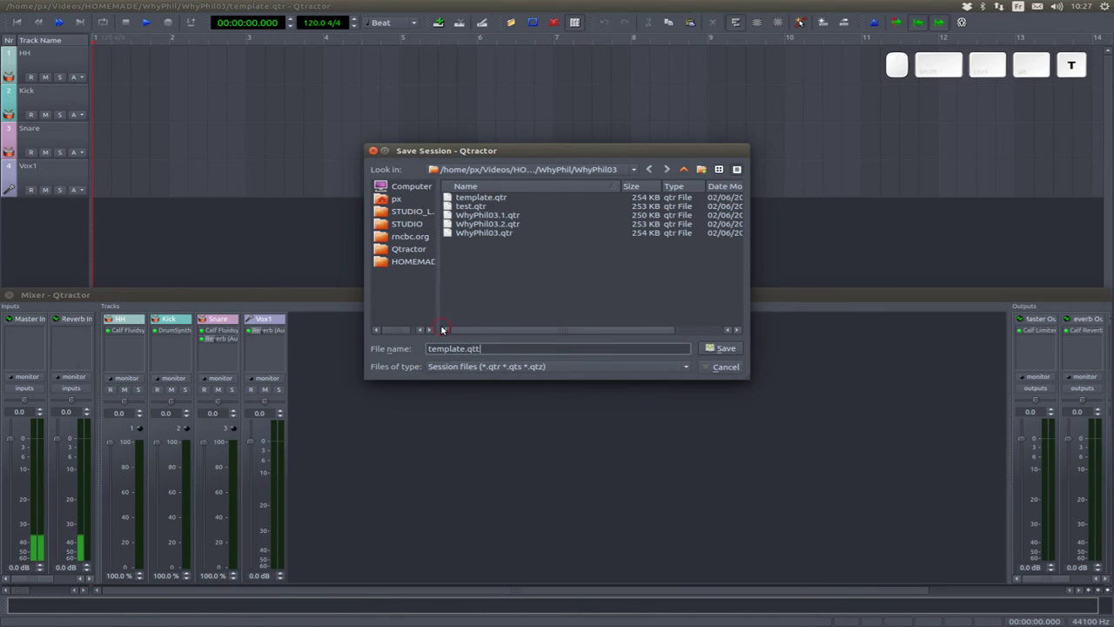
{"action": "key", "text": "Return"}
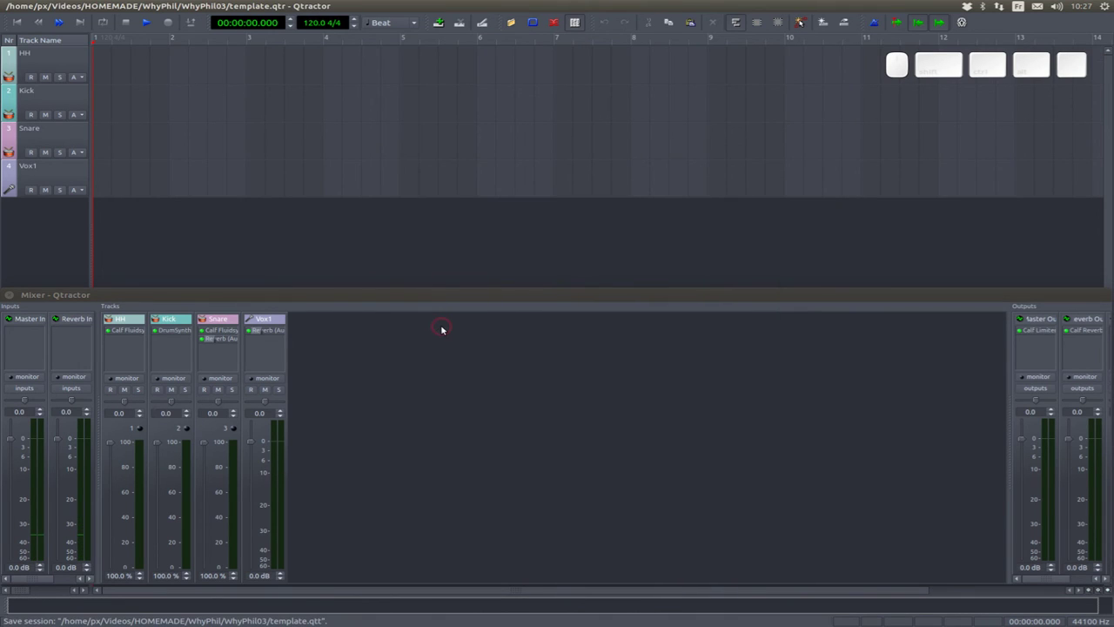
{"action": "left_click", "coordinate": [155, 9]}
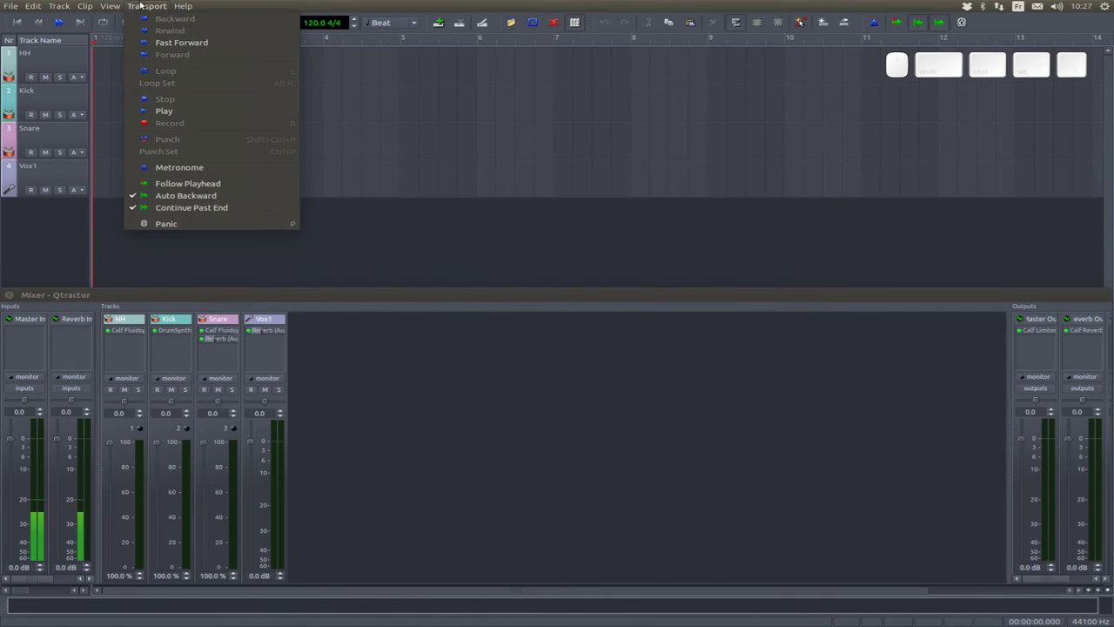
- Set template.qtt as the Session Template in Options and open a new Untitled2 session from it
{"action": "left_click", "coordinate": [158, 188]}
{"action": "left_click", "coordinate": [755, 201]}
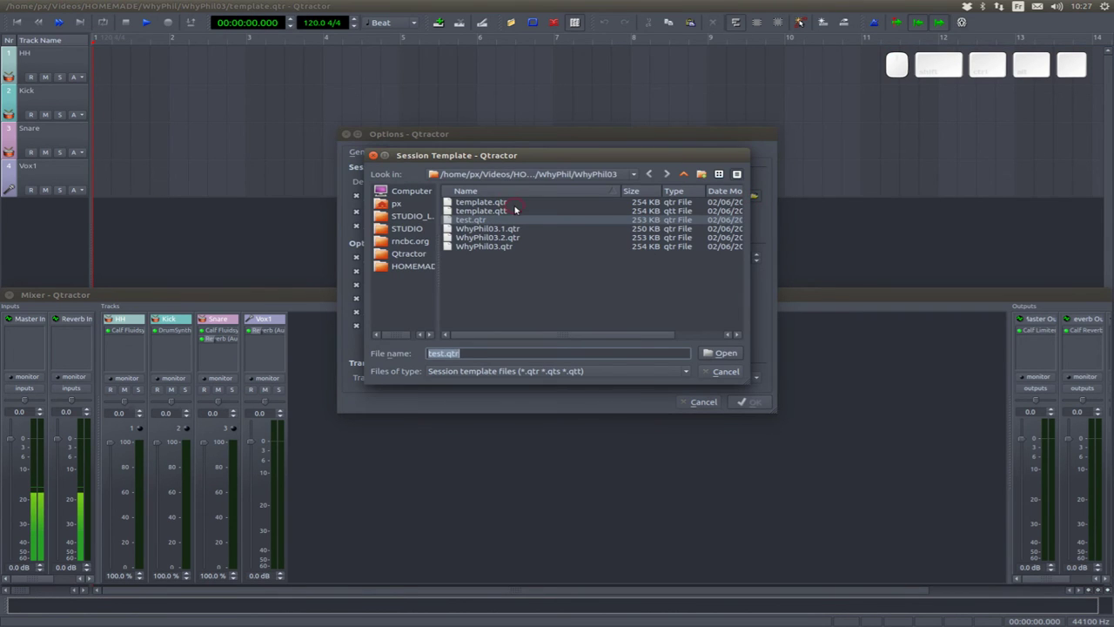
{"action": "left_click", "coordinate": [514, 213]}
{"action": "left_click", "coordinate": [758, 402]}
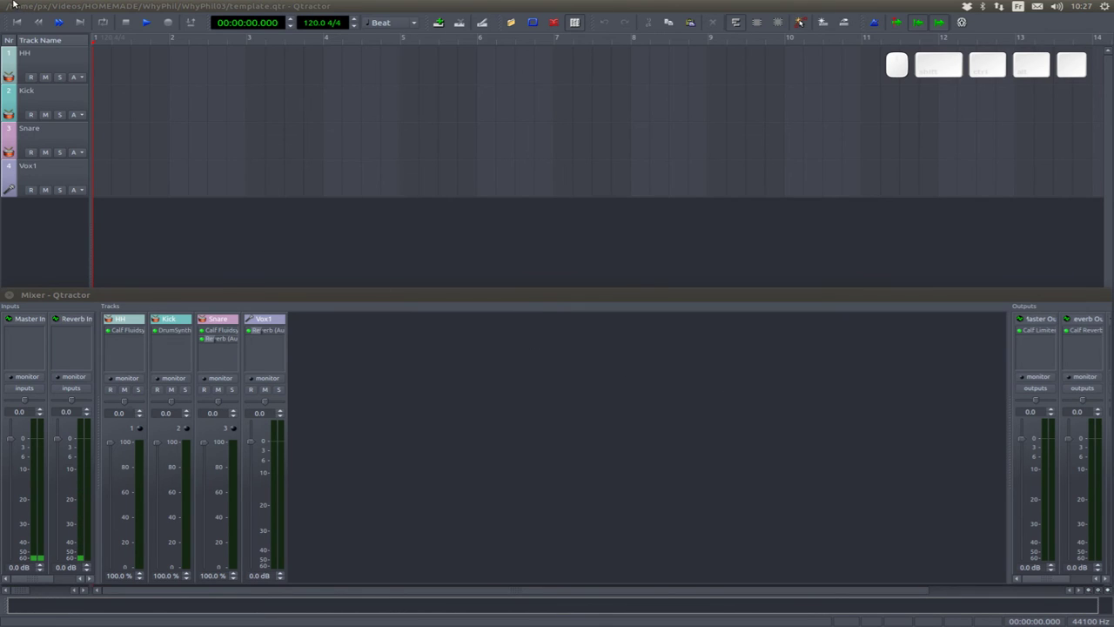
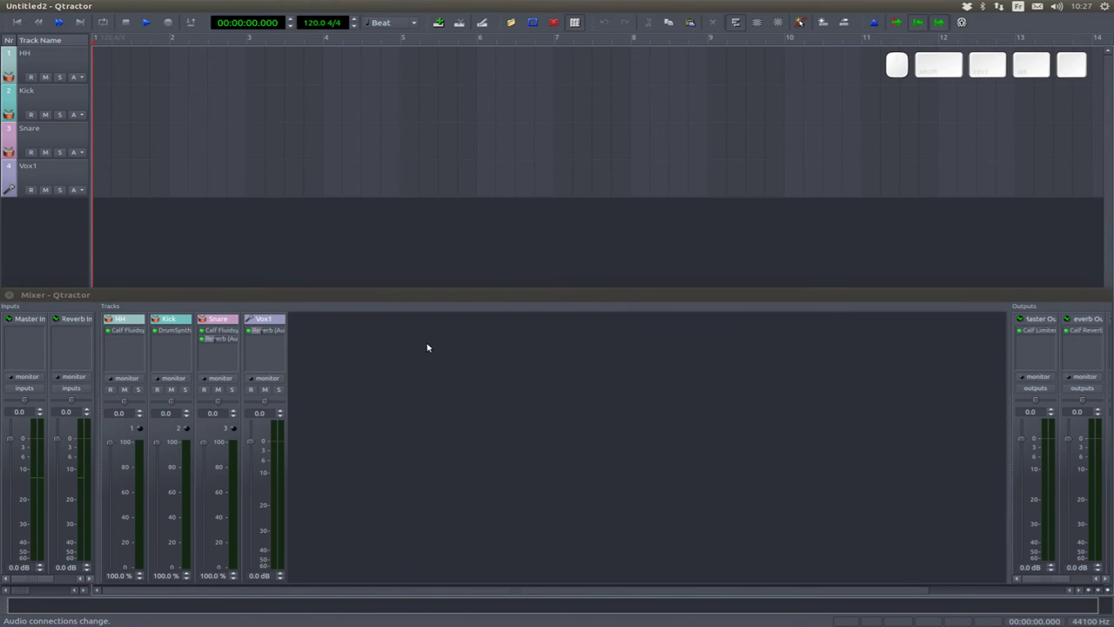
{"action": "left_click", "coordinate": [127, 324]}
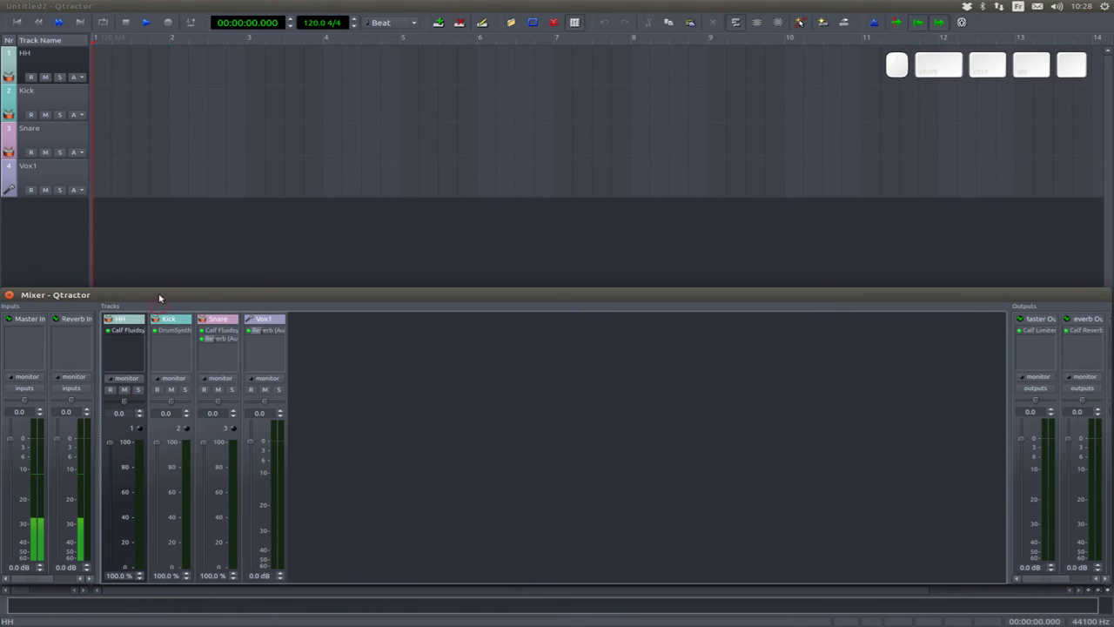
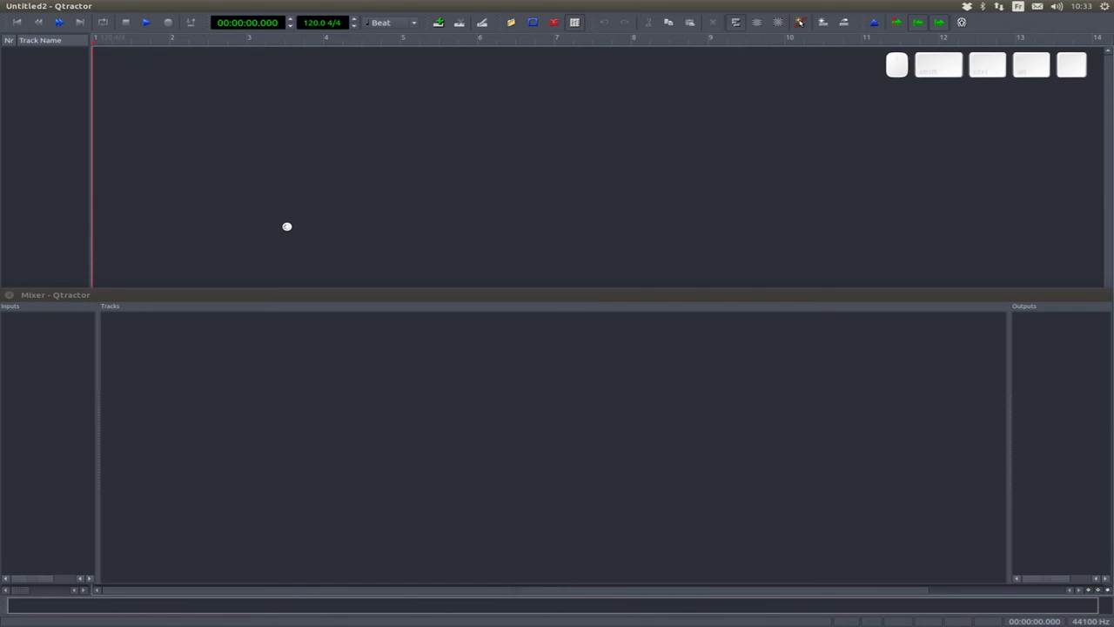
- Name the new session Allright in /home/px/Dropbox/STUDIO/Qtractor/Allright and confirm creating the folder
{"action": "left_click", "coordinate": [69, 73]}
{"action": "key", "text": "c"}
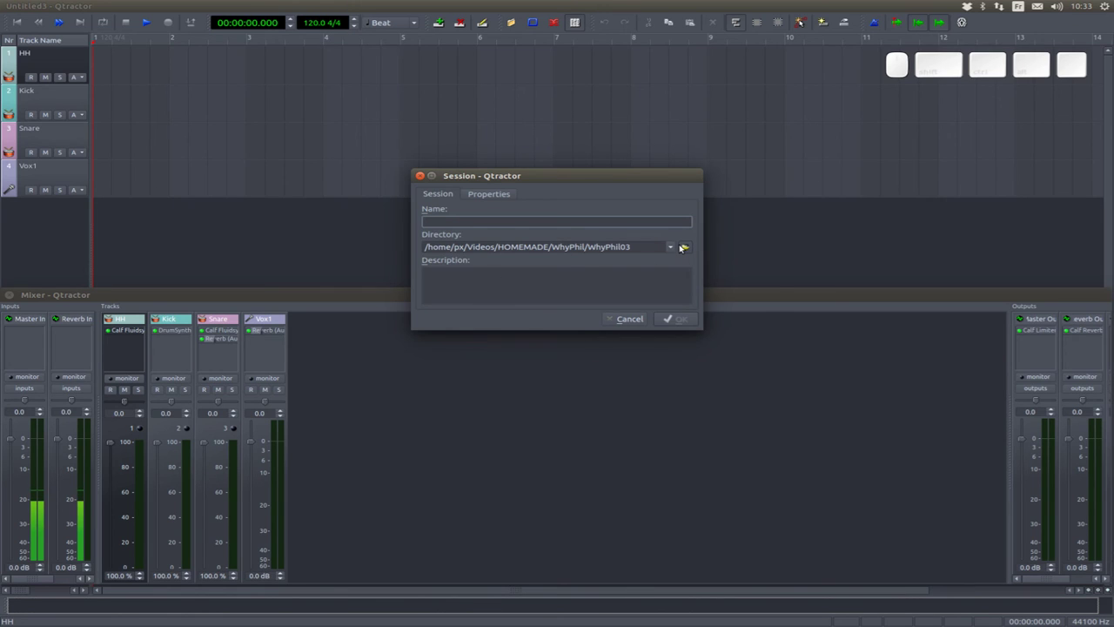
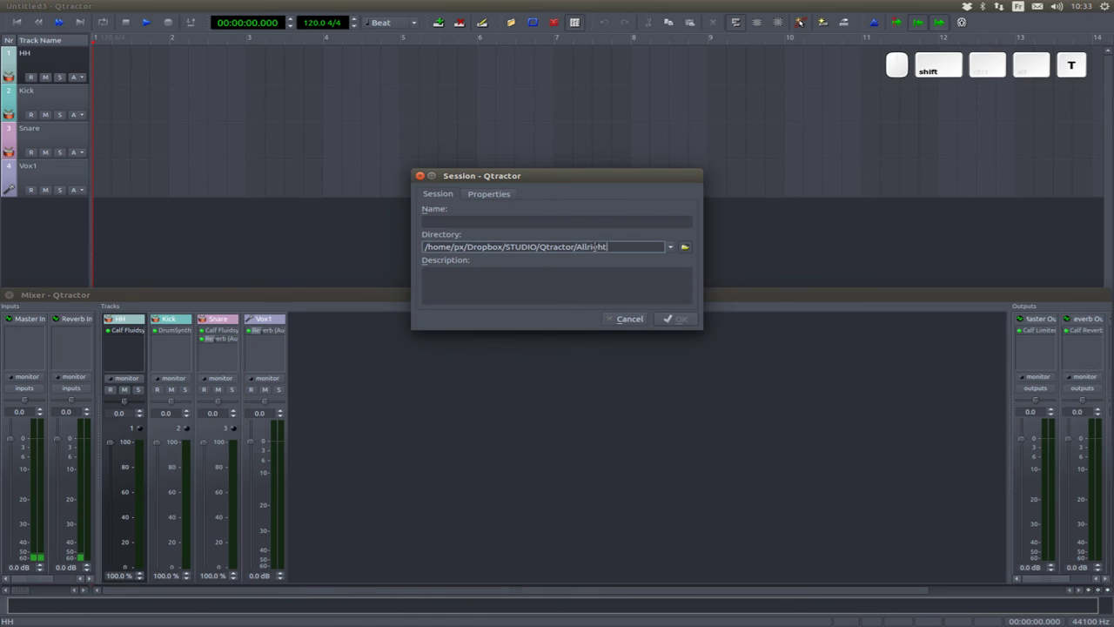
{"action": "key", "text": "ctrl+c"}
{"action": "key", "text": "shift+Tab"}
{"action": "key", "text": "ctrl+v"}
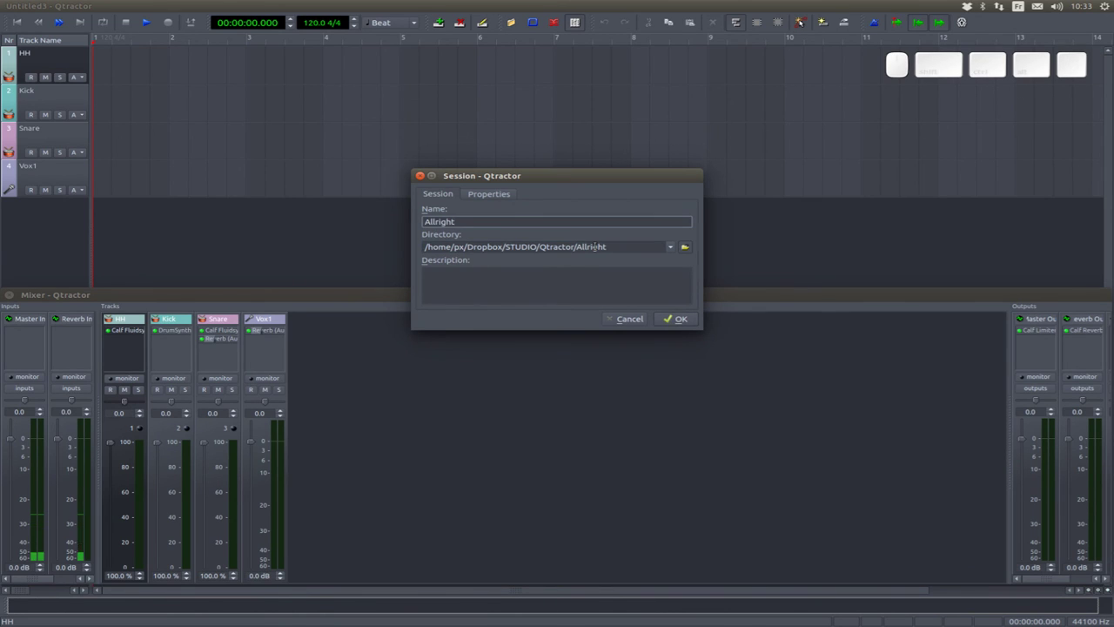
{"action": "key", "text": "Return"}
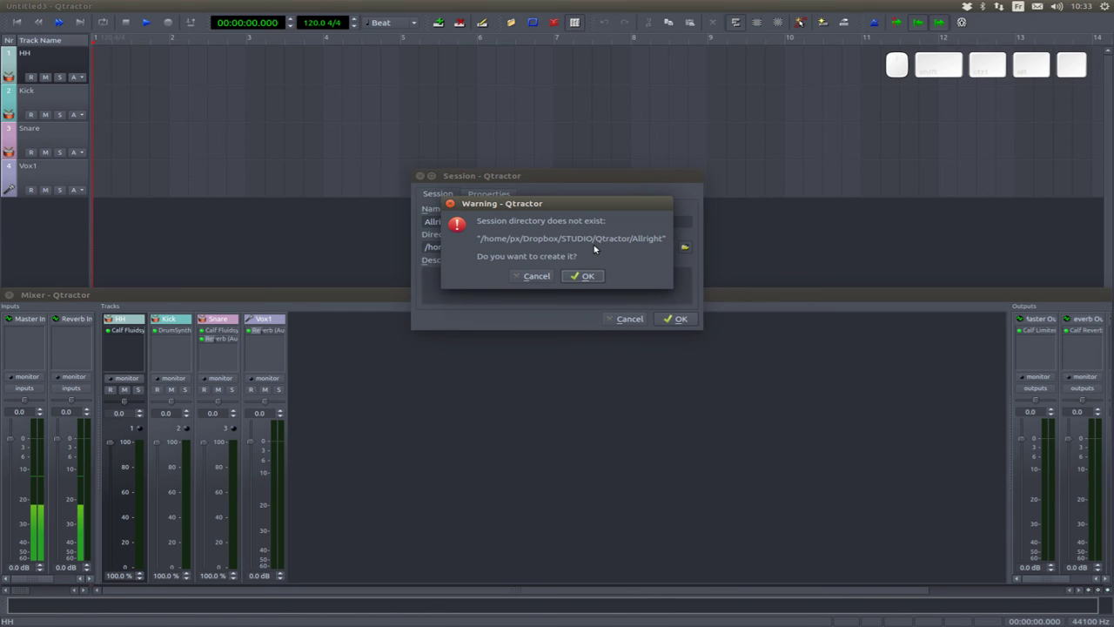